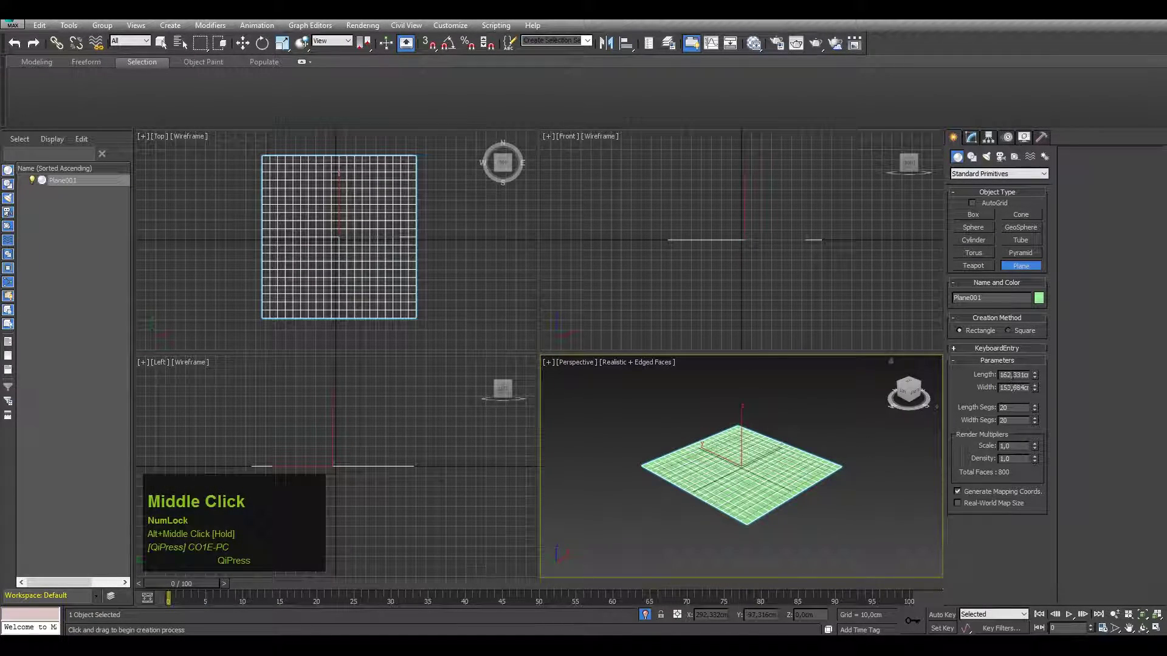
# Step: Set the plane's Length to 200 cm and move on to the Width field
pyautogui.click(1015, 382)
pyautogui.write('200')
pyautogui.click(1016, 390)
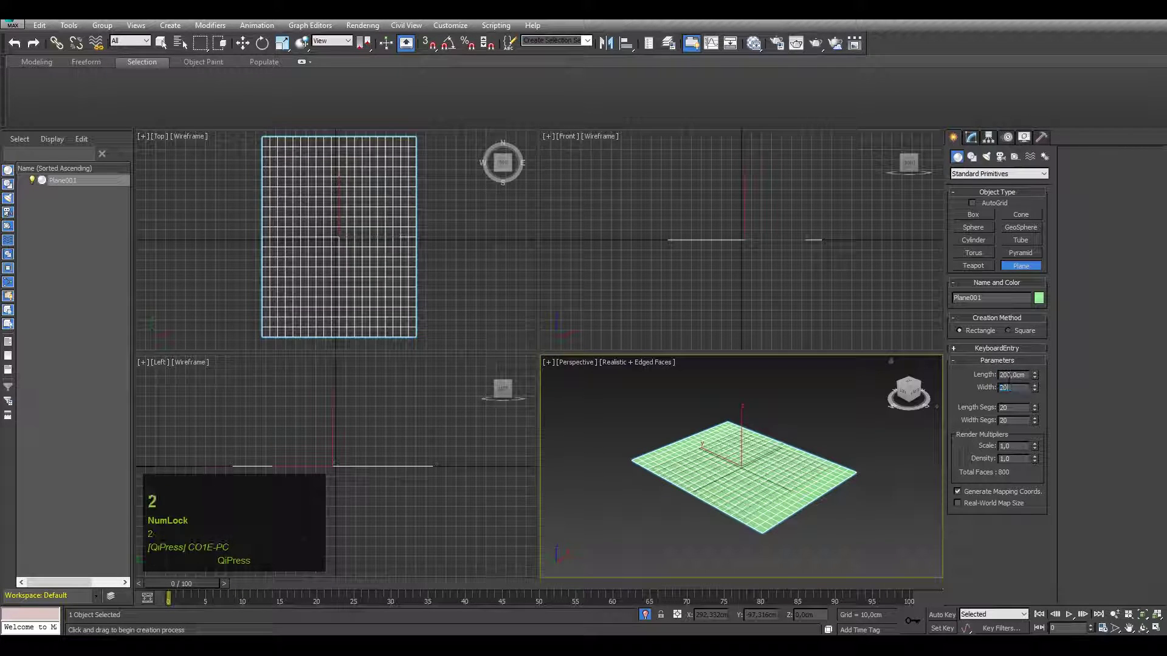
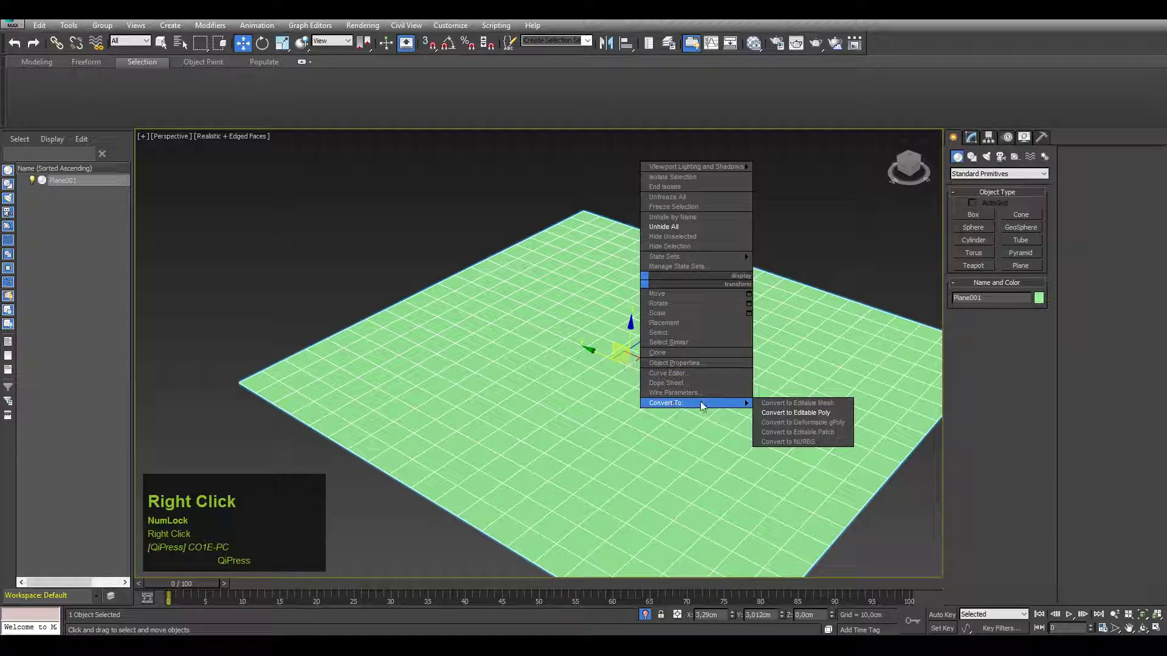
# Step: Convert the plane to an Editable Poly and expand its sub-object levels
pyautogui.click(782, 415)
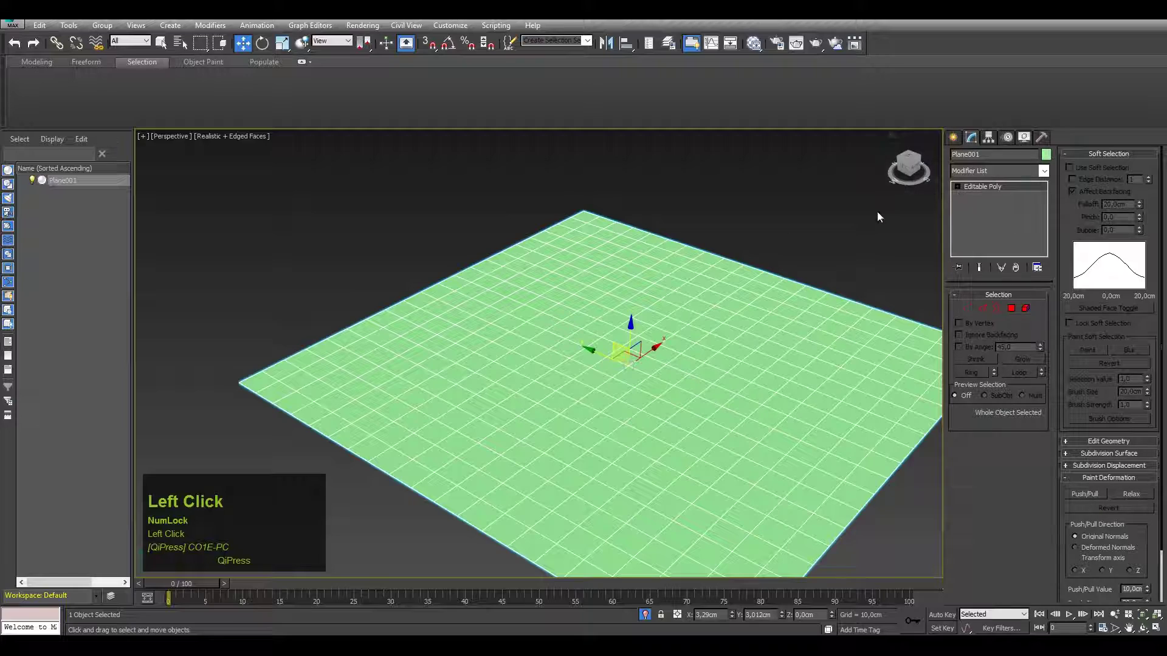
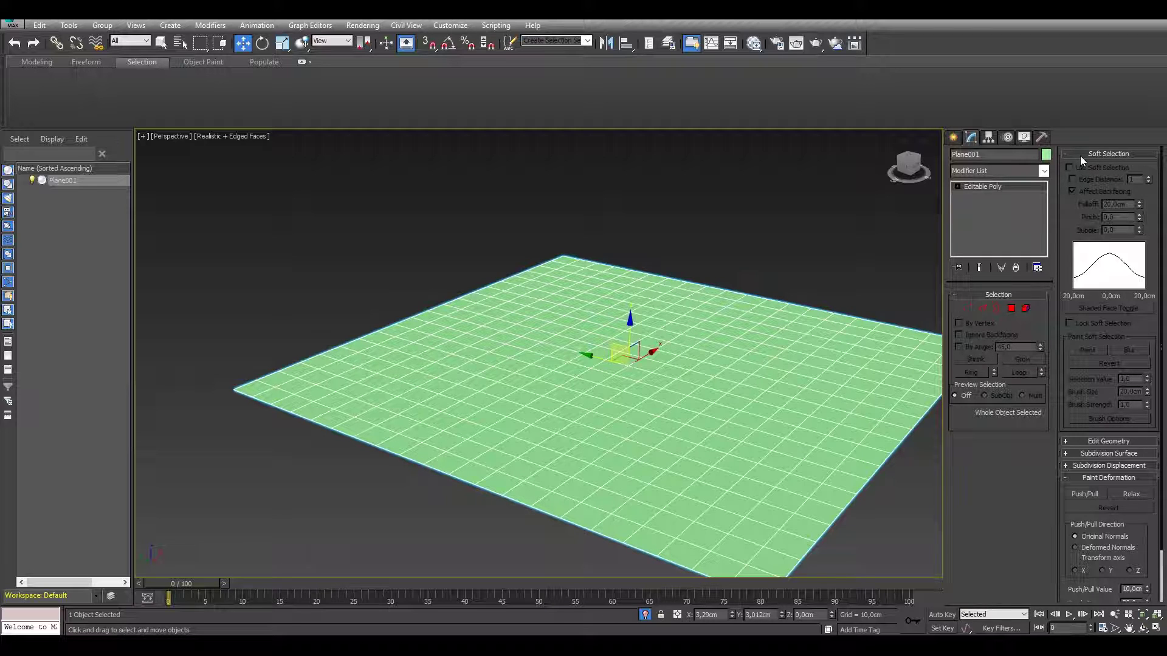
pyautogui.click(962, 190)
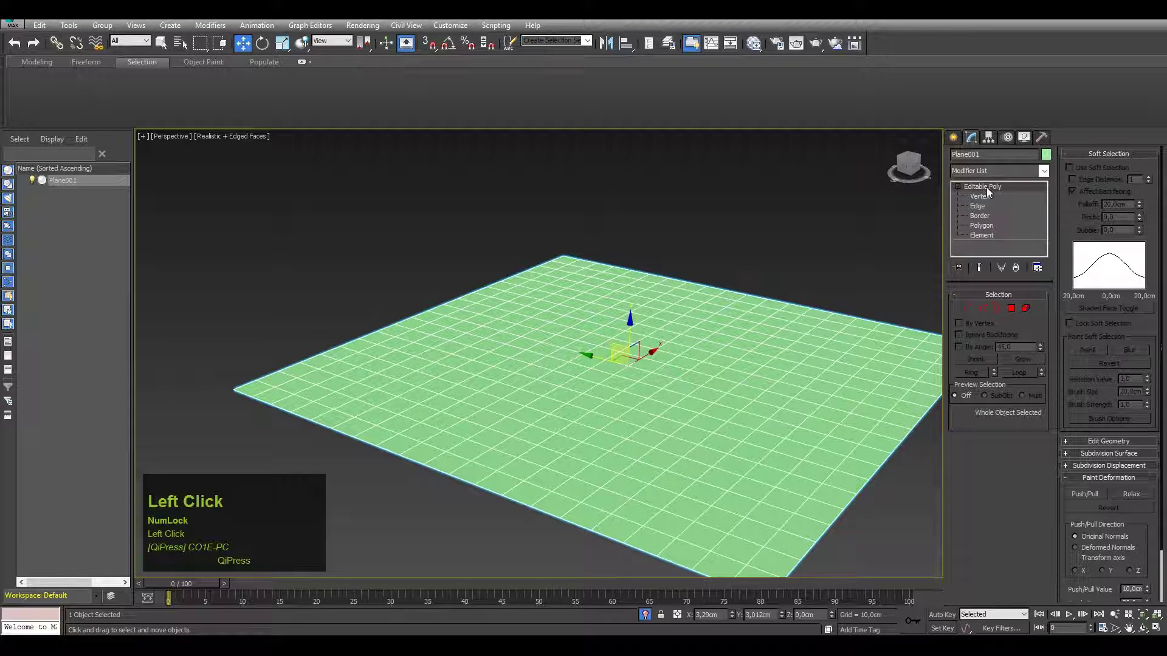
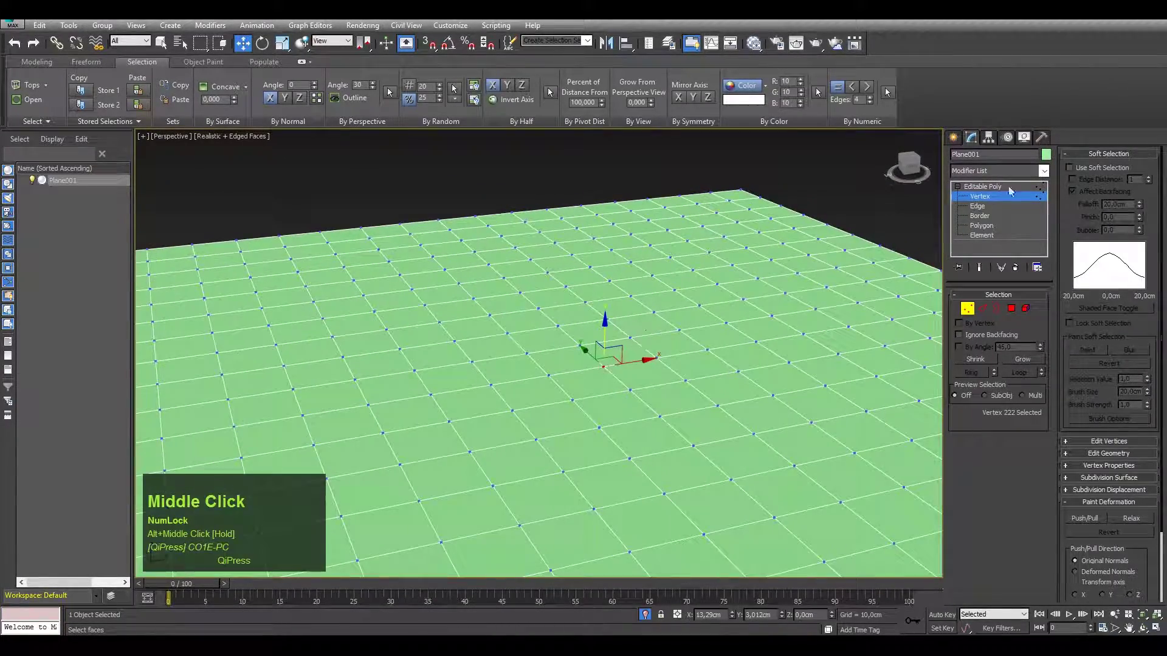
# Step: Enable Use Soft Selection with a 33 cm falloff, viewing it in shaded edged-faces mode
pyautogui.click(1075, 174)
pyautogui.moveTo(718, 331); pyautogui.dragTo(704, 364)
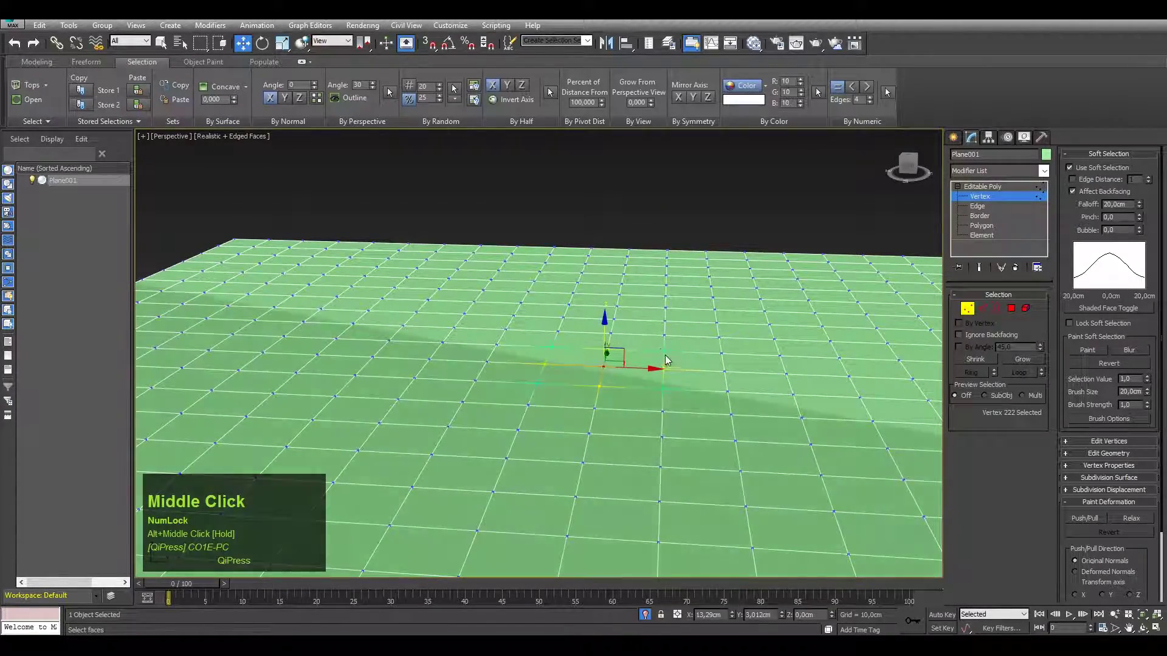
pyautogui.click(233, 146)
pyautogui.moveTo(539, 325); pyautogui.dragTo(535, 370)
pyautogui.moveTo(535, 371); pyautogui.dragTo(1141, 206)
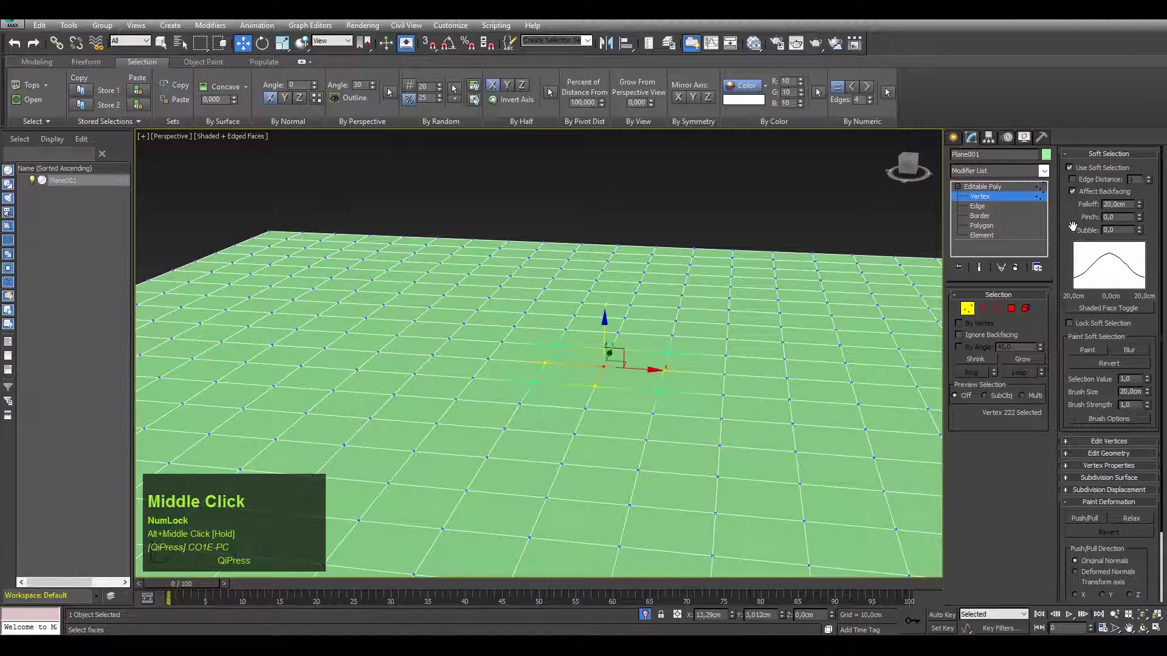
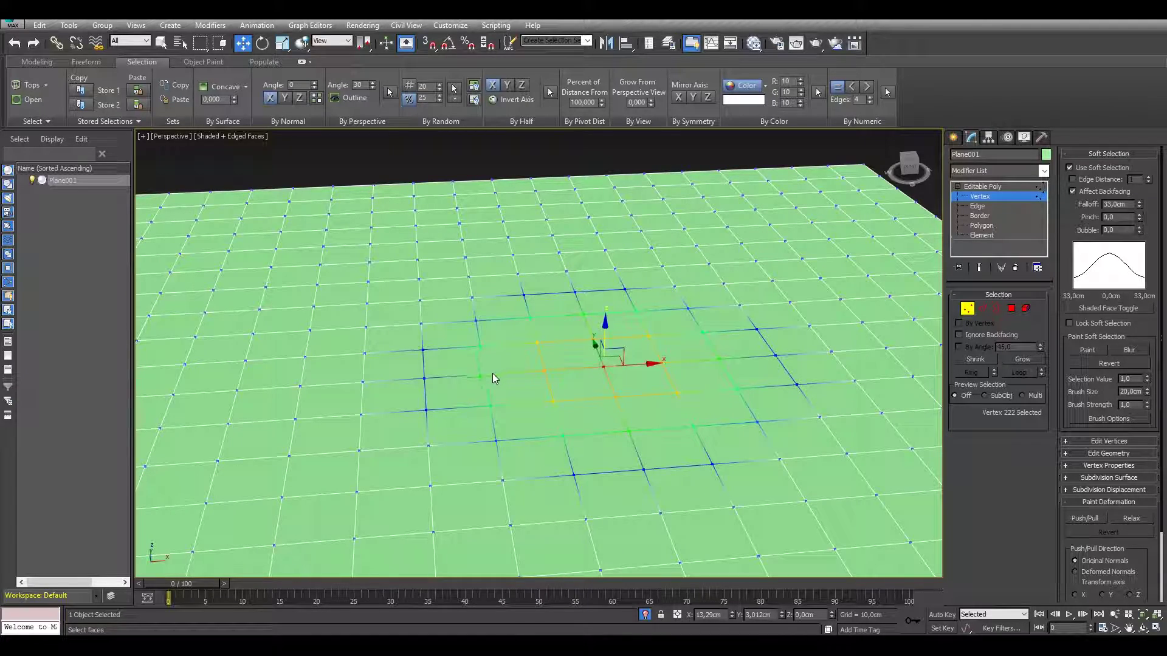
pyautogui.moveTo(627, 396); pyautogui.dragTo(549, 375)
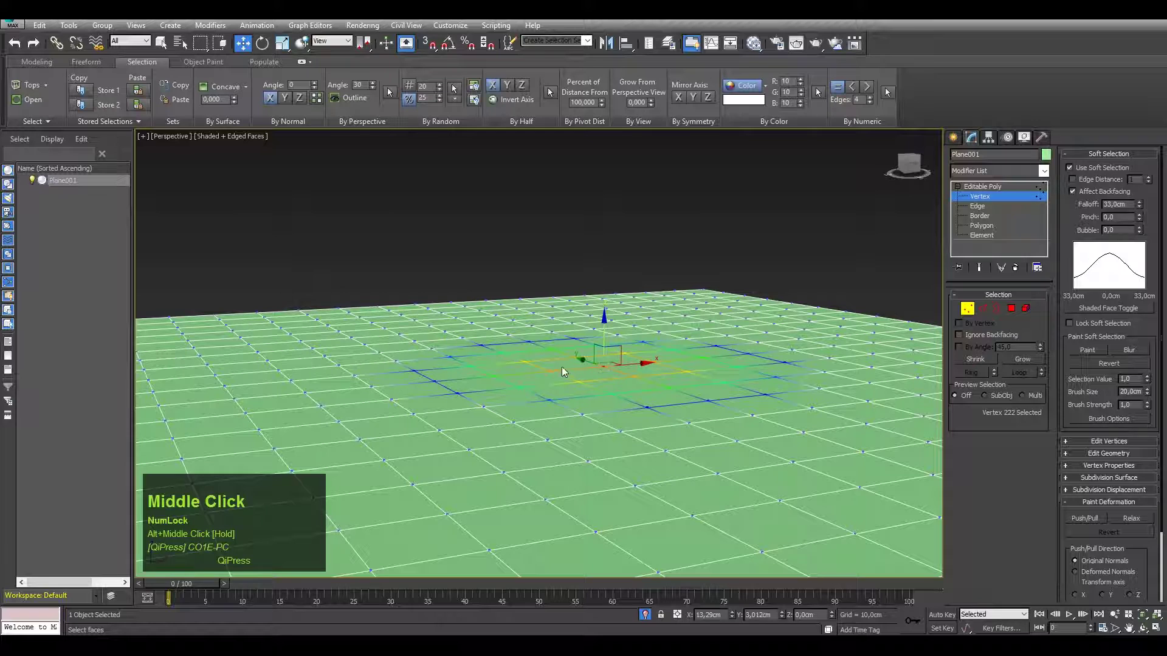
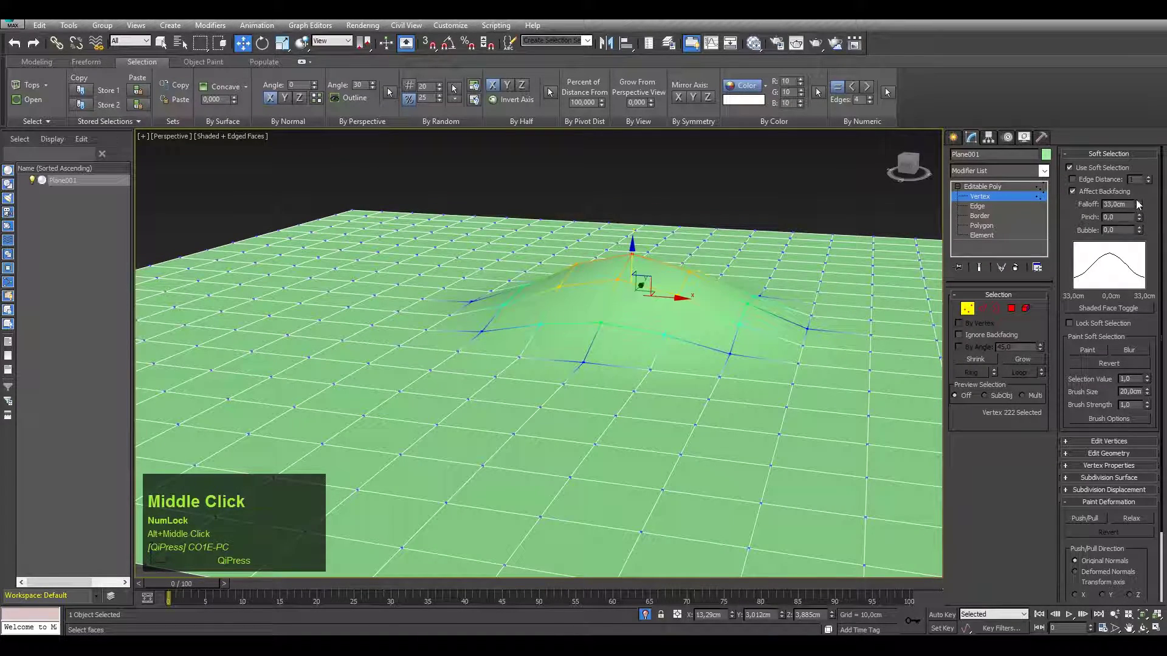
# Step: Raise Falloff to 46.2 cm, try more Pinch on the mound, then reset Pinch to zero
pyautogui.moveTo(1144, 206); pyautogui.dragTo(693, 281)
pyautogui.middleClick(693, 280)
pyautogui.scroll(-3)
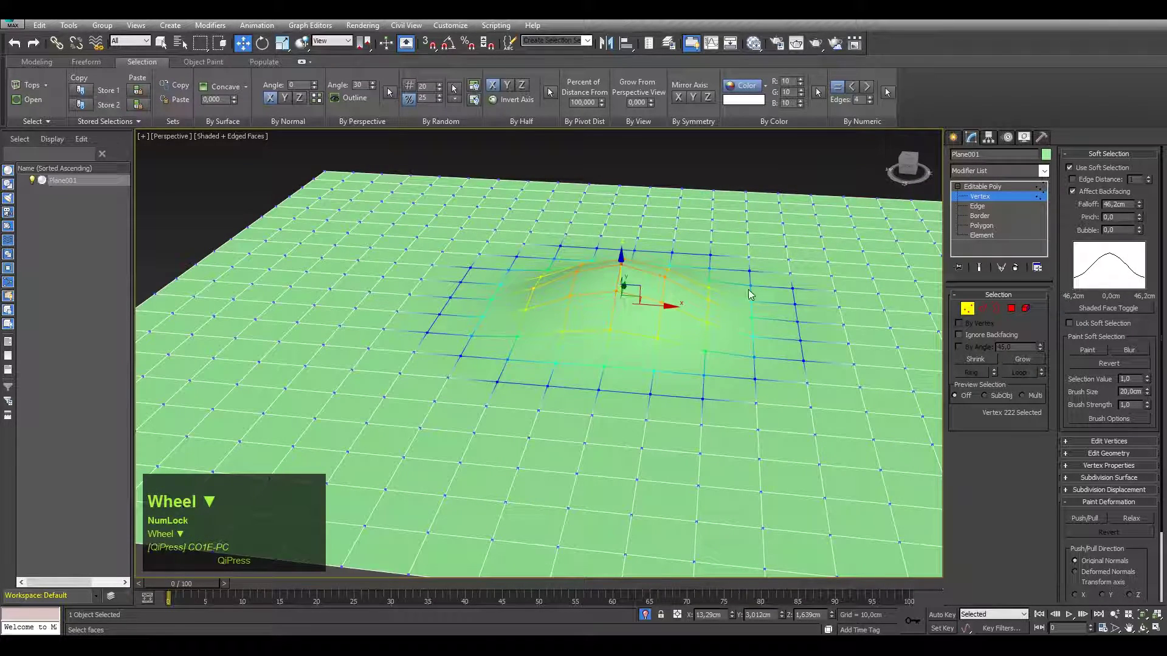
pyautogui.moveTo(1145, 221); pyautogui.dragTo(1146, 222)
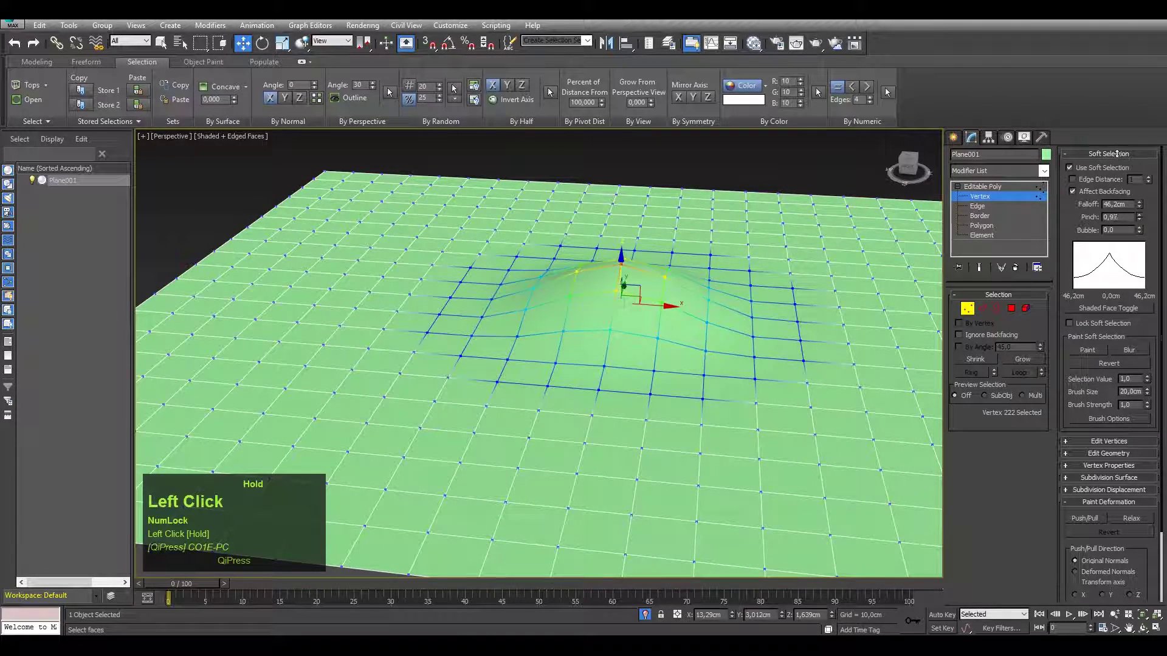
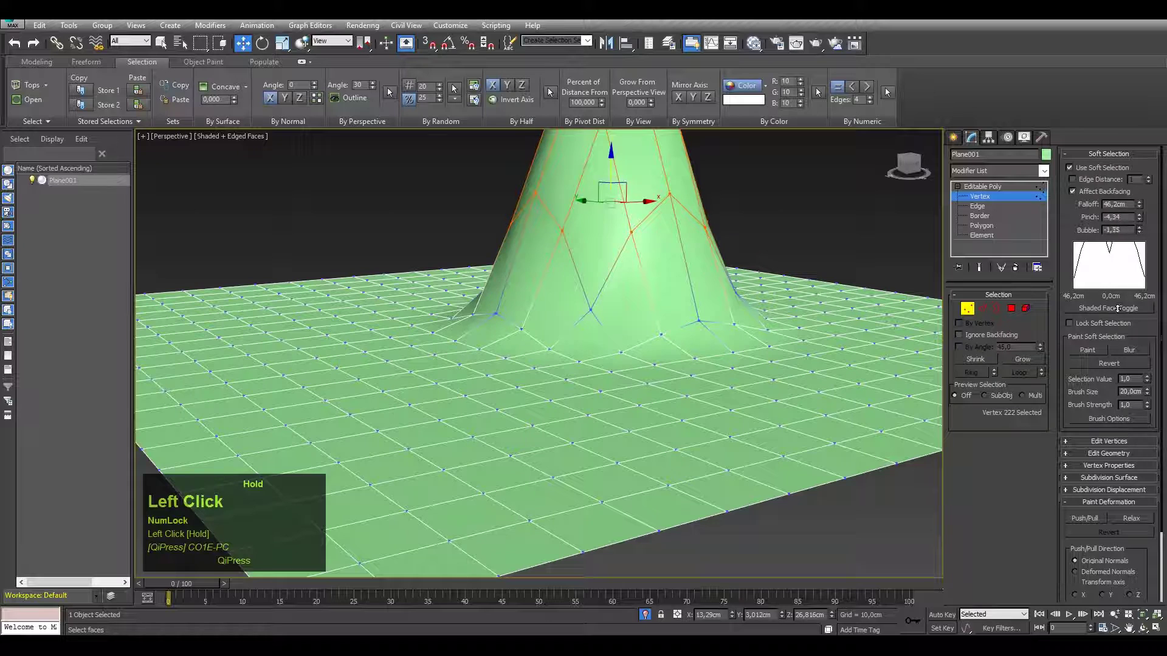
pyautogui.rightClick(1143, 223)
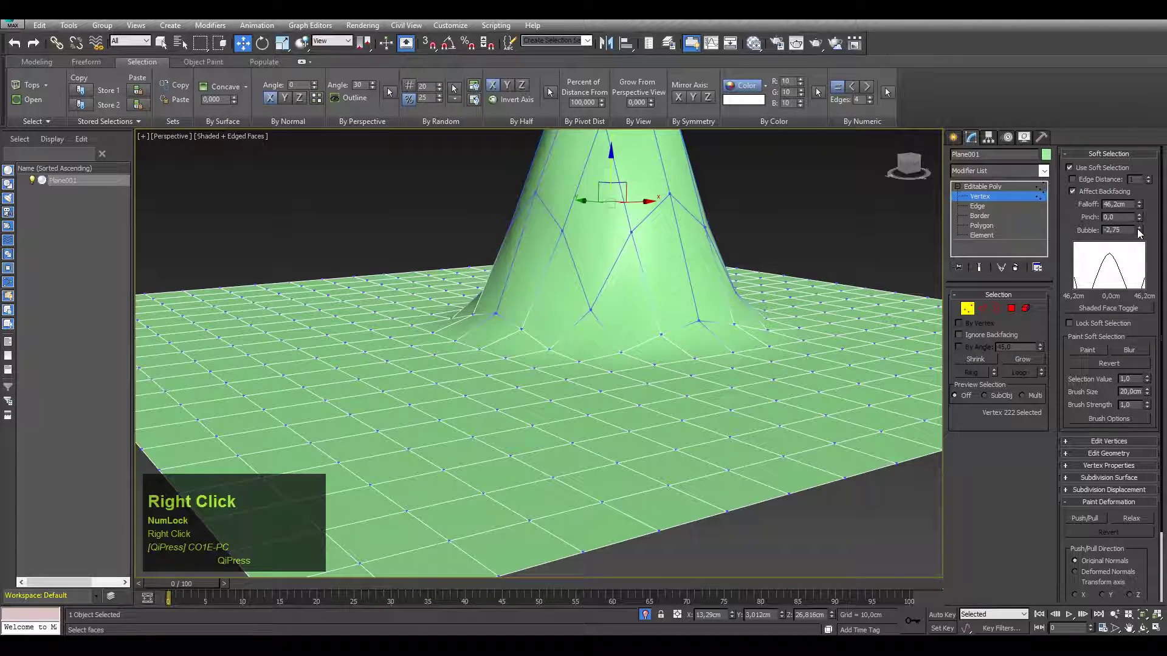
pyautogui.middleClick(756, 208)
pyautogui.scroll(-3)
# Step: Undo the lift, try a positive Bubble bulge, then undo and reset Bubble to zero
pyautogui.press('ctrl+z')
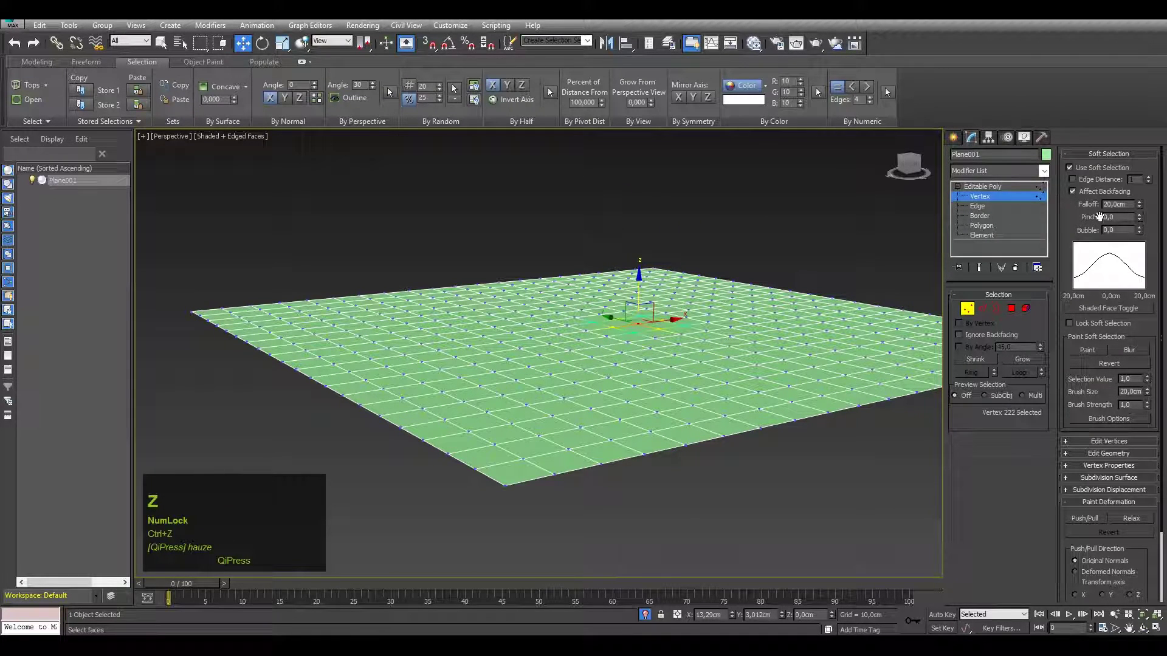
pyautogui.moveTo(1146, 233); pyautogui.dragTo(564, 396)
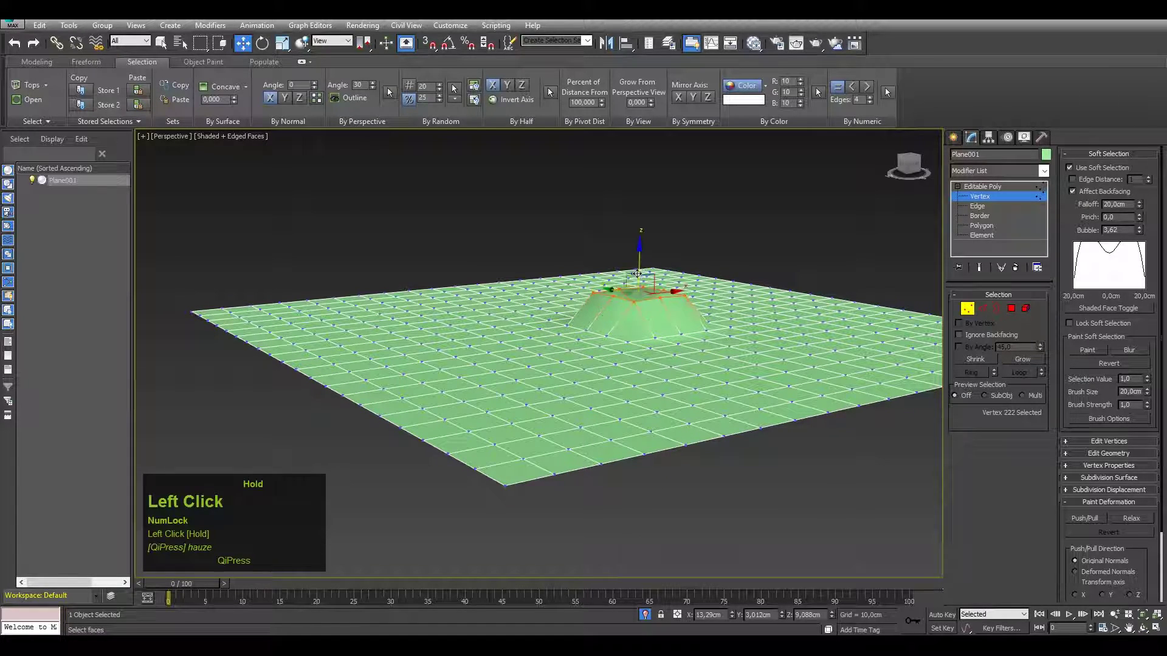
pyautogui.press('ctrl+z')
pyautogui.scroll(3)
pyautogui.middleClick(640, 341)
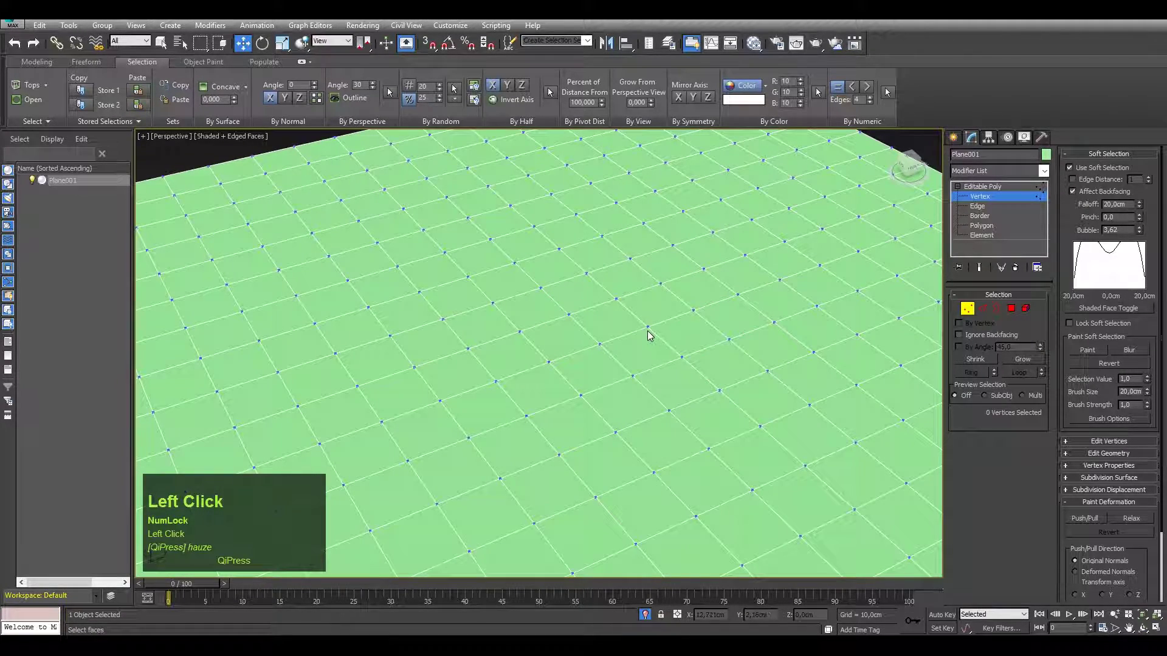
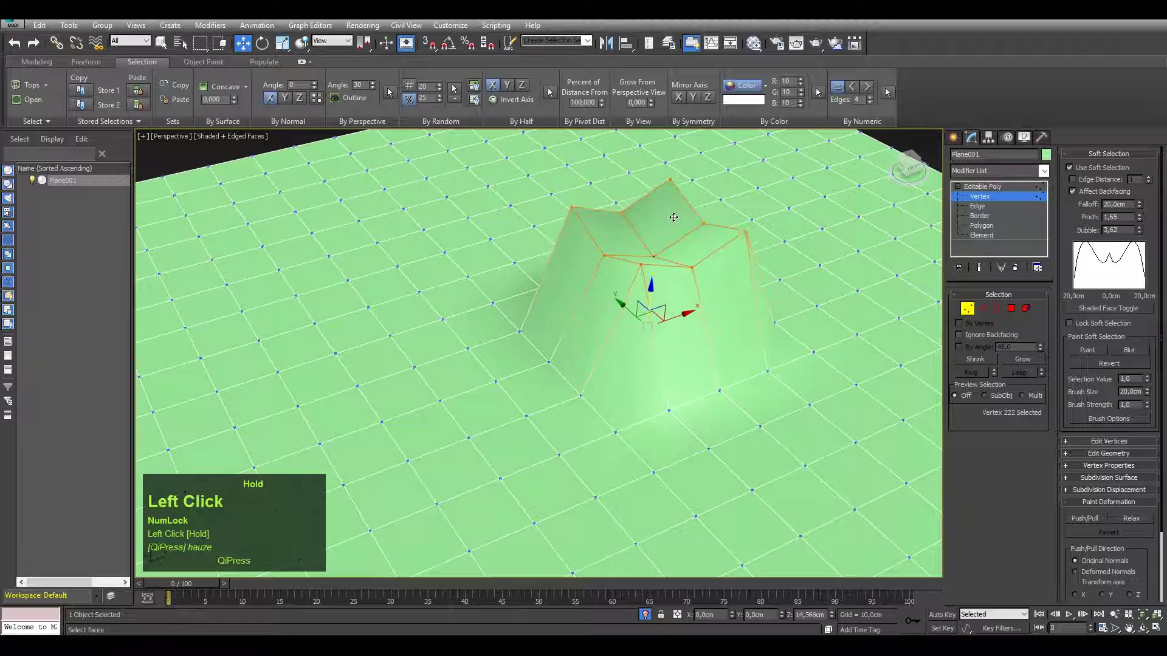
pyautogui.press('ctrl+z')
pyautogui.rightClick(1141, 234)
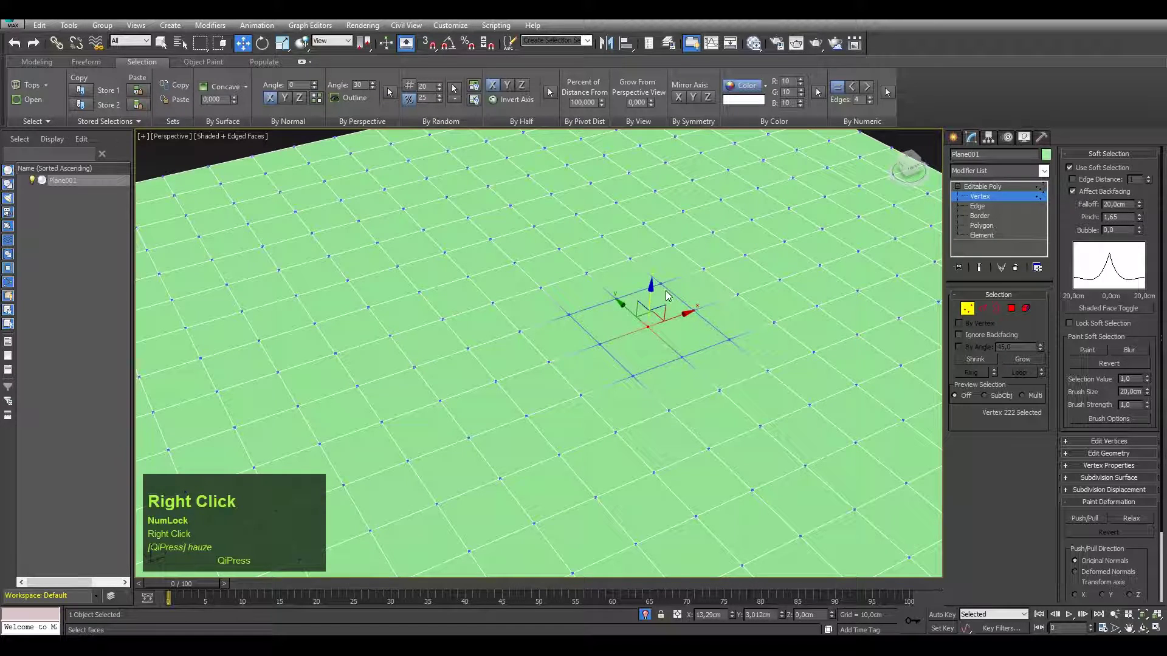
pyautogui.click(650, 294)
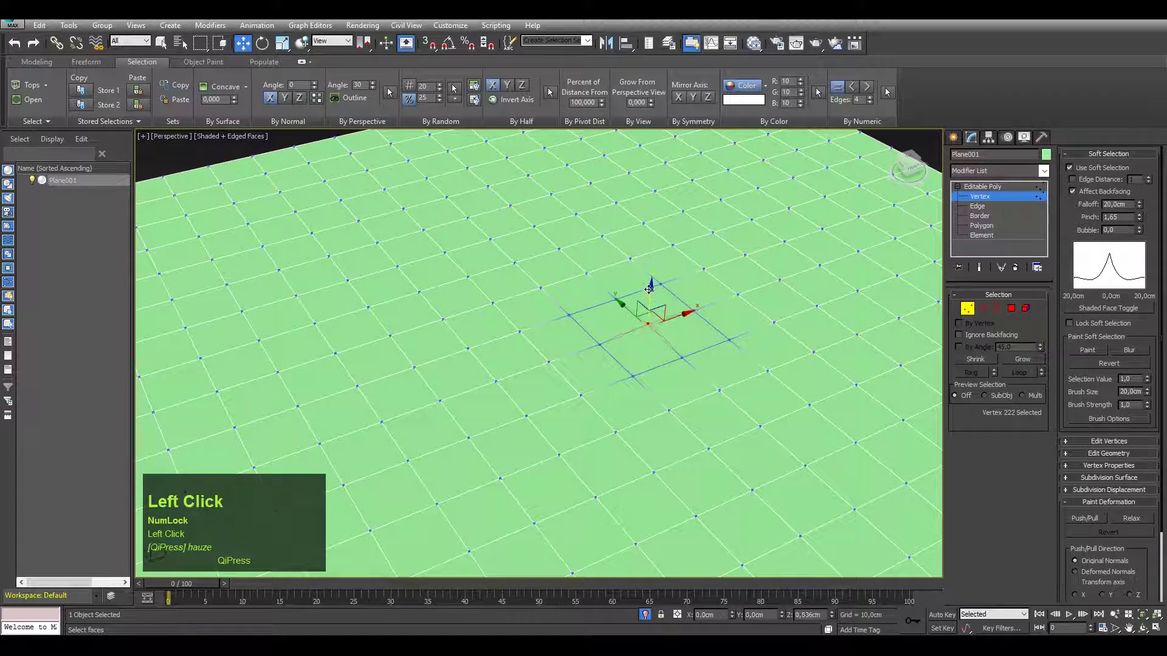
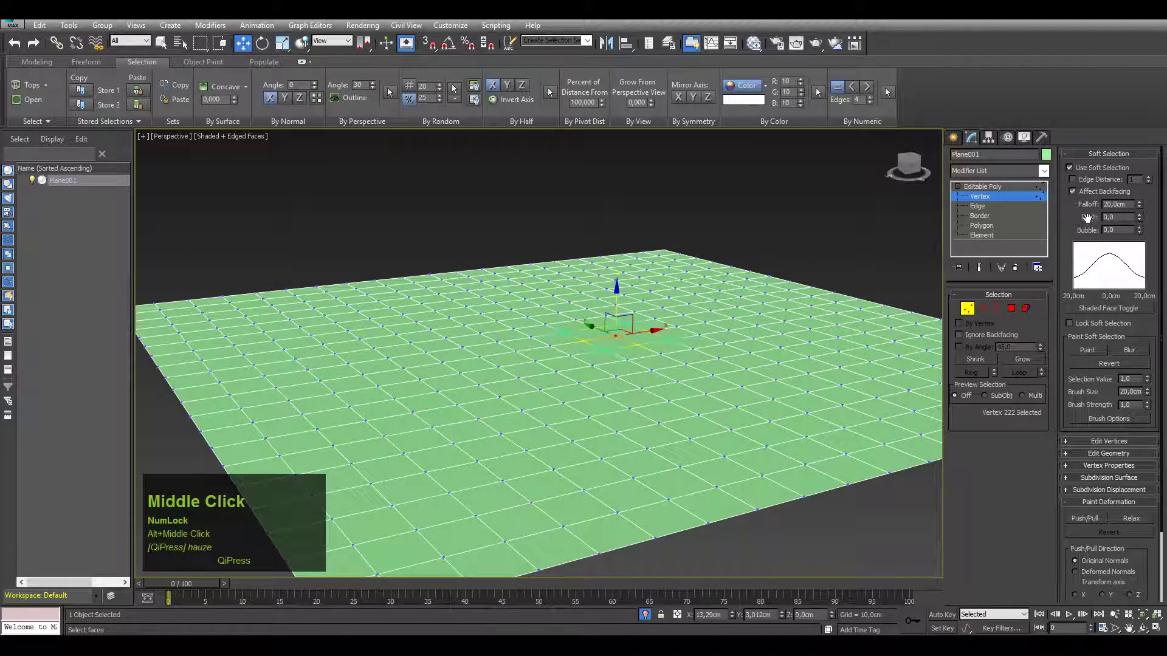
# Step: Adjust Pinch, undo the raised mound, and orbit to view the plane's underside
pyautogui.click(1145, 218)
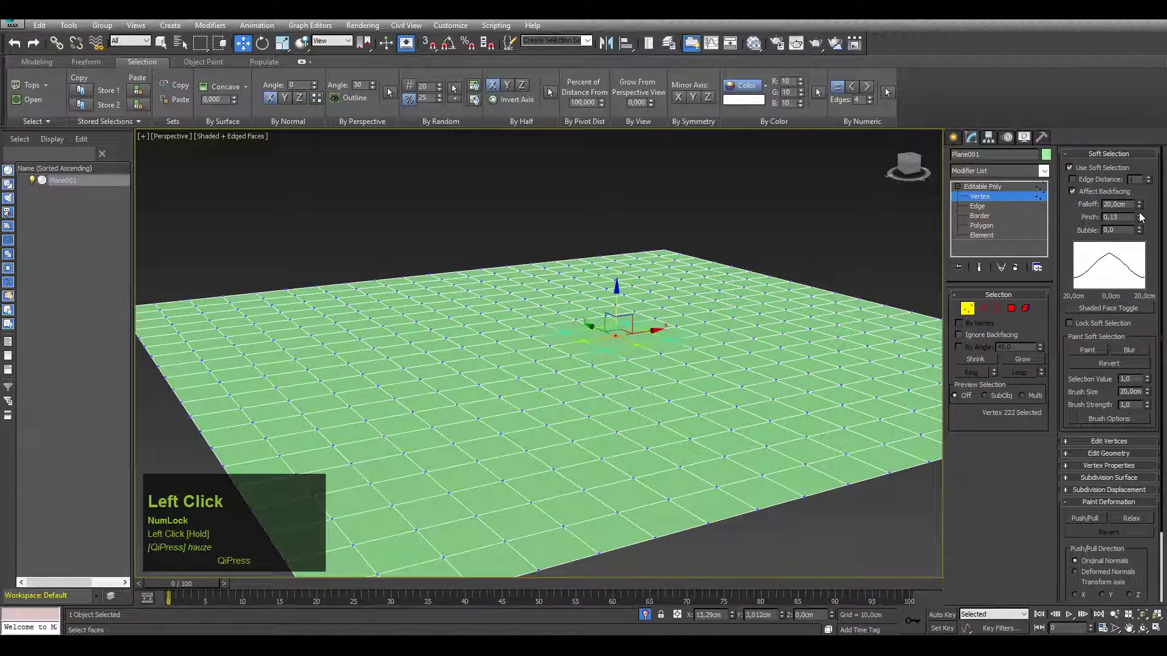
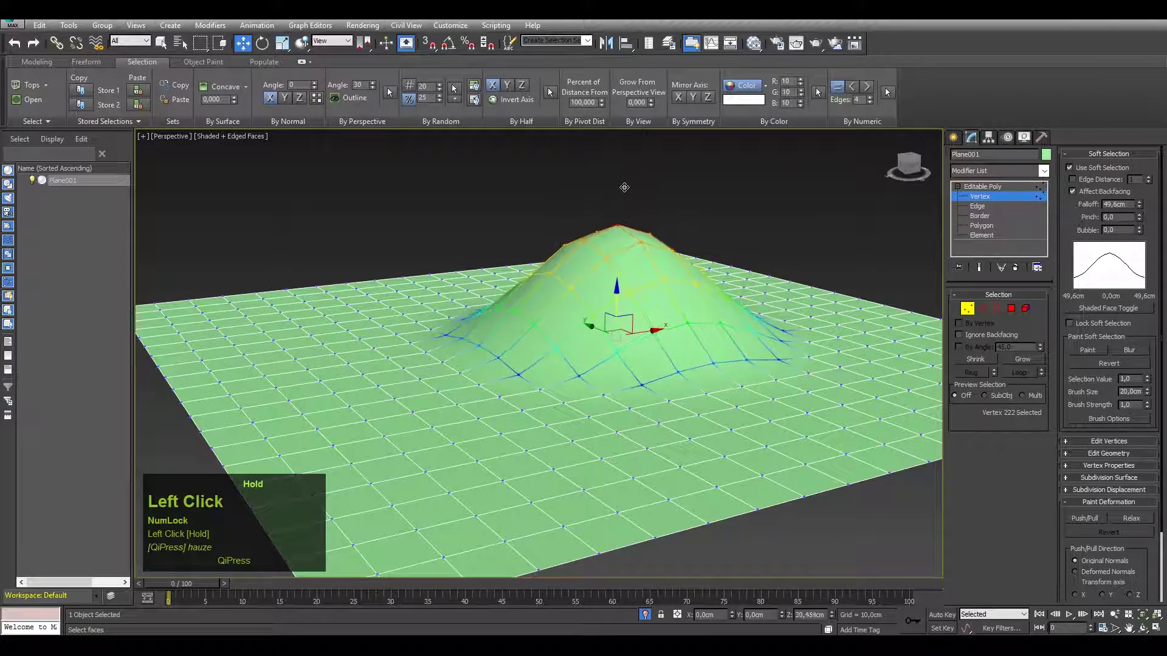
pyautogui.press('ctrl+z')
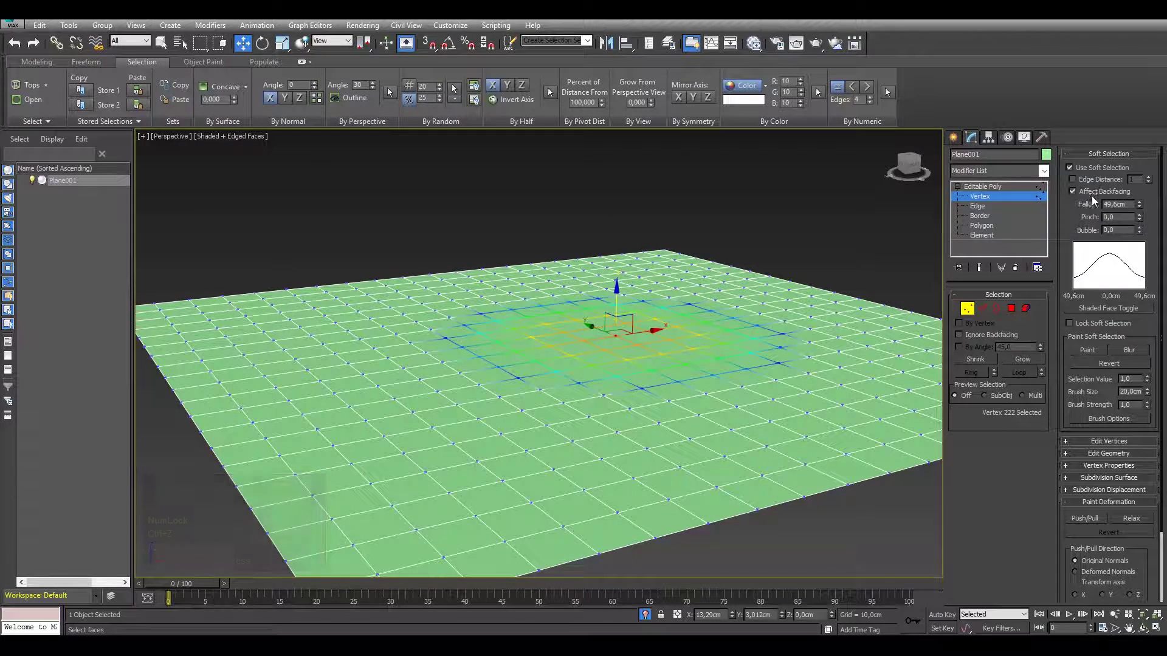
pyautogui.click(1087, 199)
pyautogui.moveTo(693, 305); pyautogui.dragTo(987, 241)
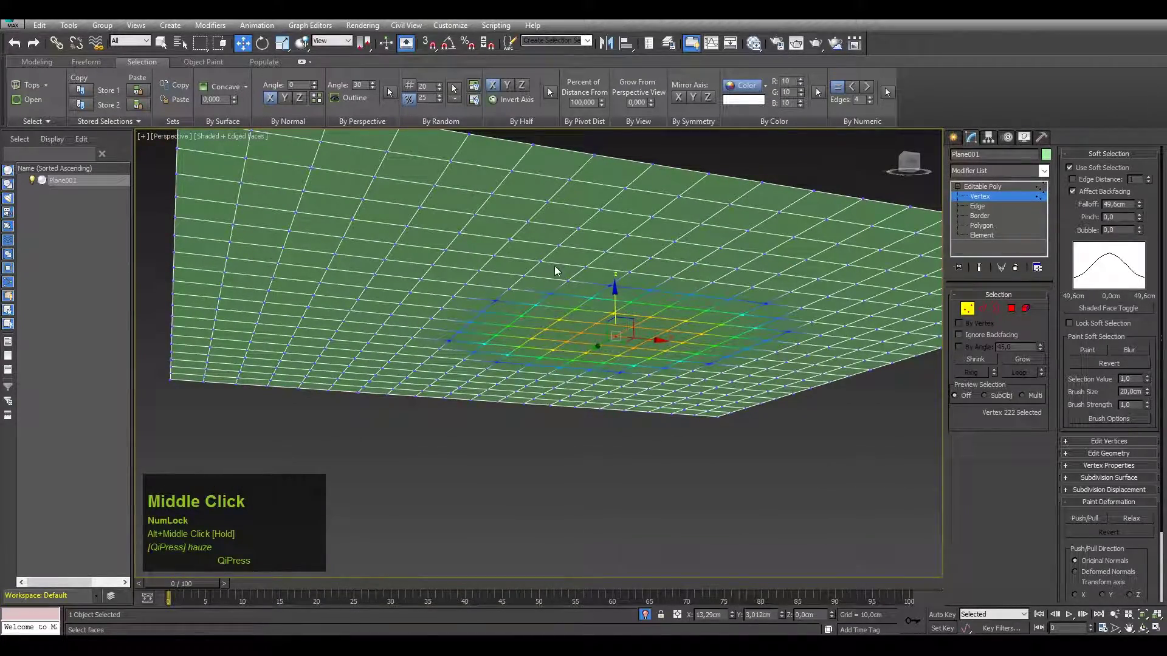
# Step: Select the whole plane as an element, all 400 polygons
pyautogui.click(987, 242)
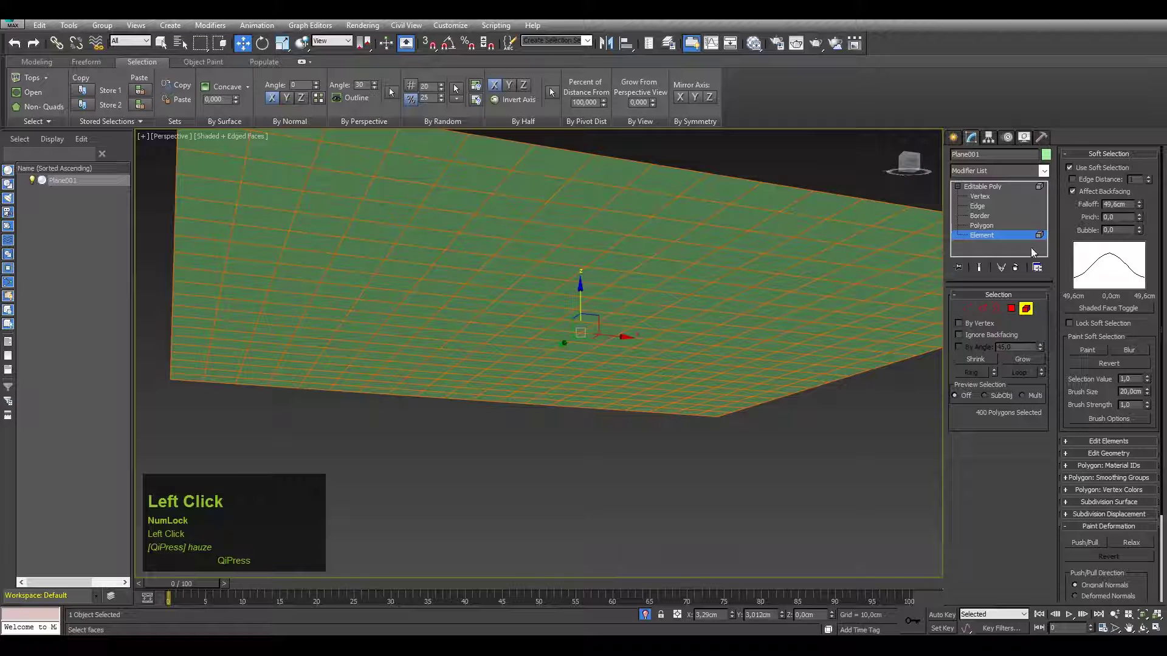
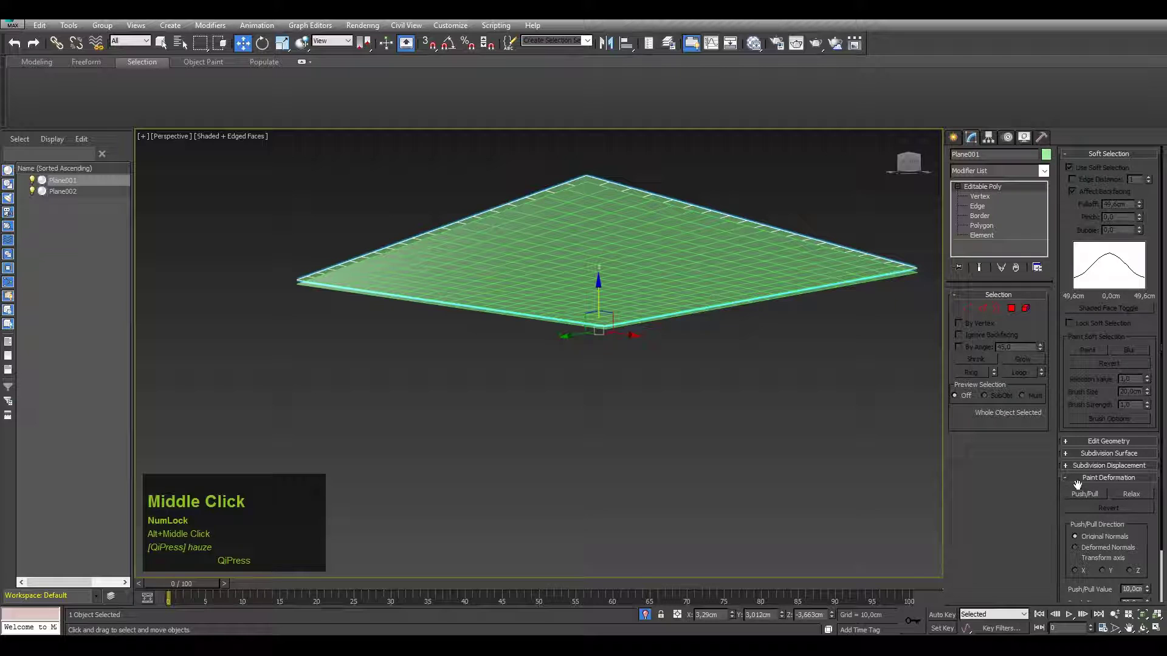
# Step: Disable Affect Backfacing in Soft Selection and exit vertex level to object level
pyautogui.click(1081, 445)
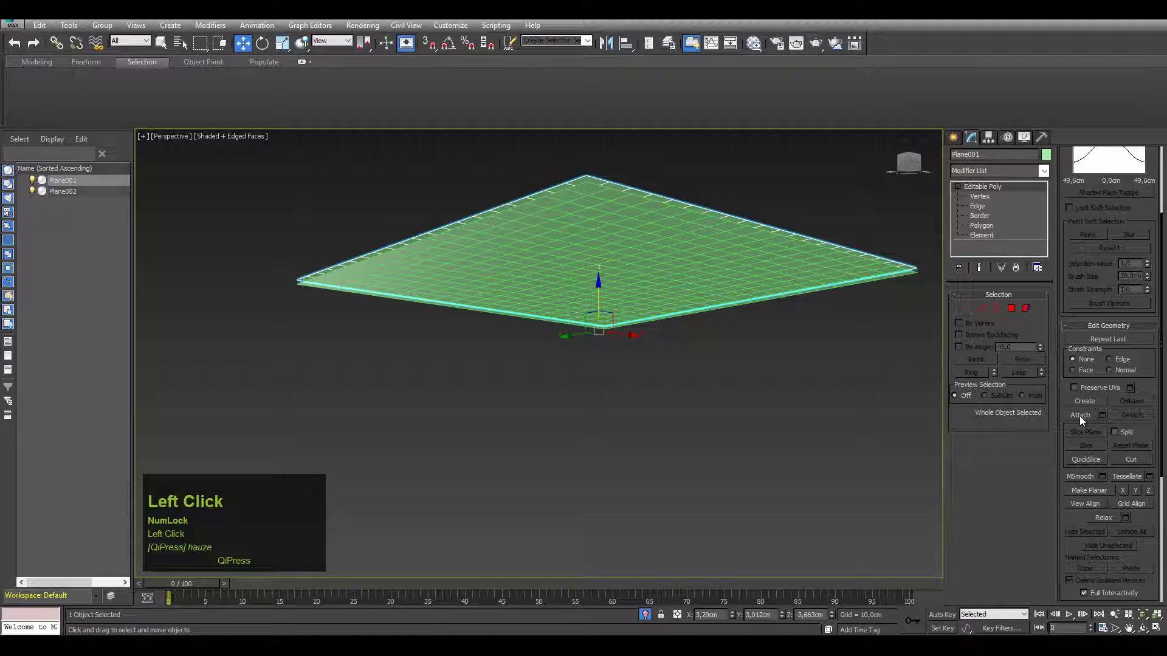
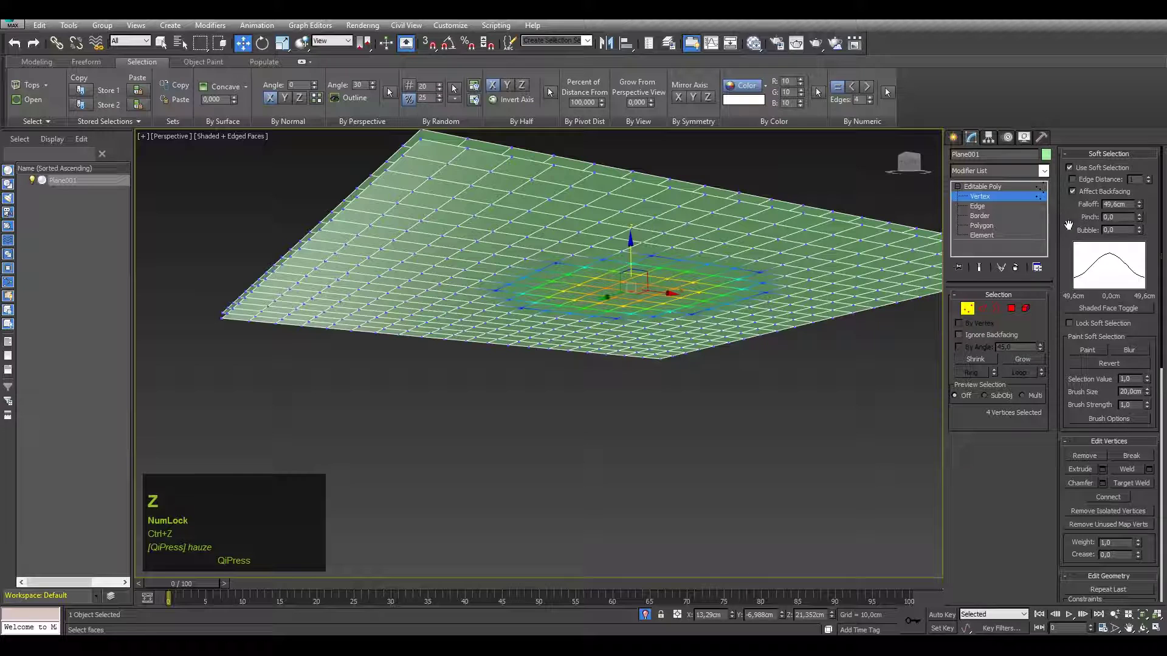
pyautogui.moveTo(1069, 249); pyautogui.dragTo(1104, 209)
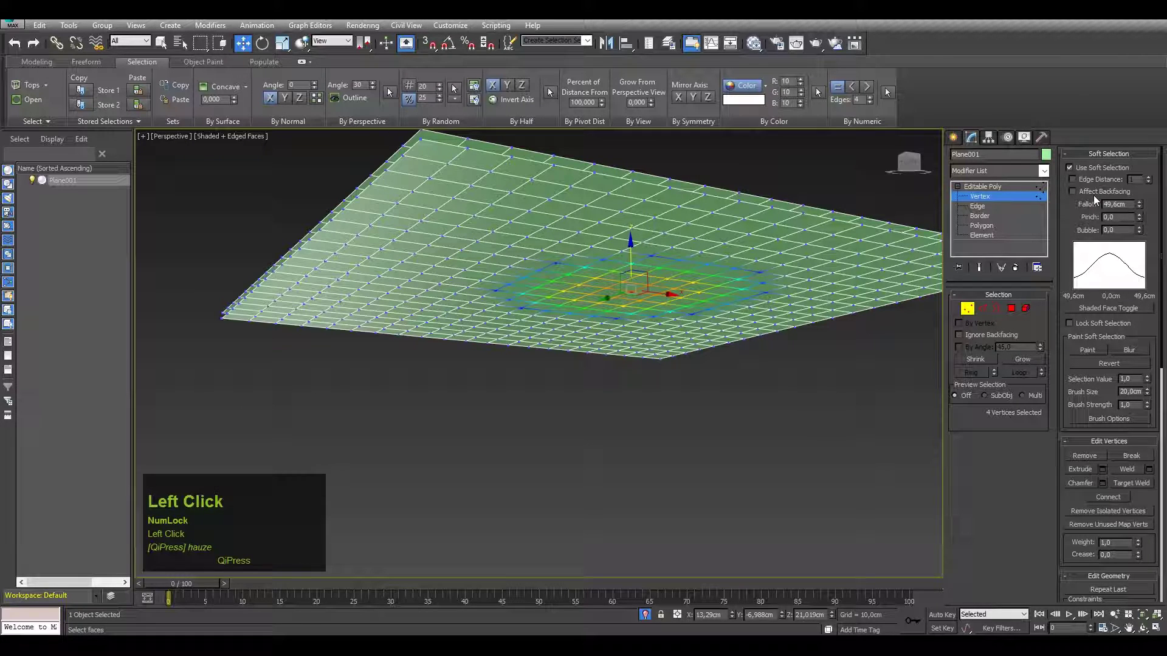
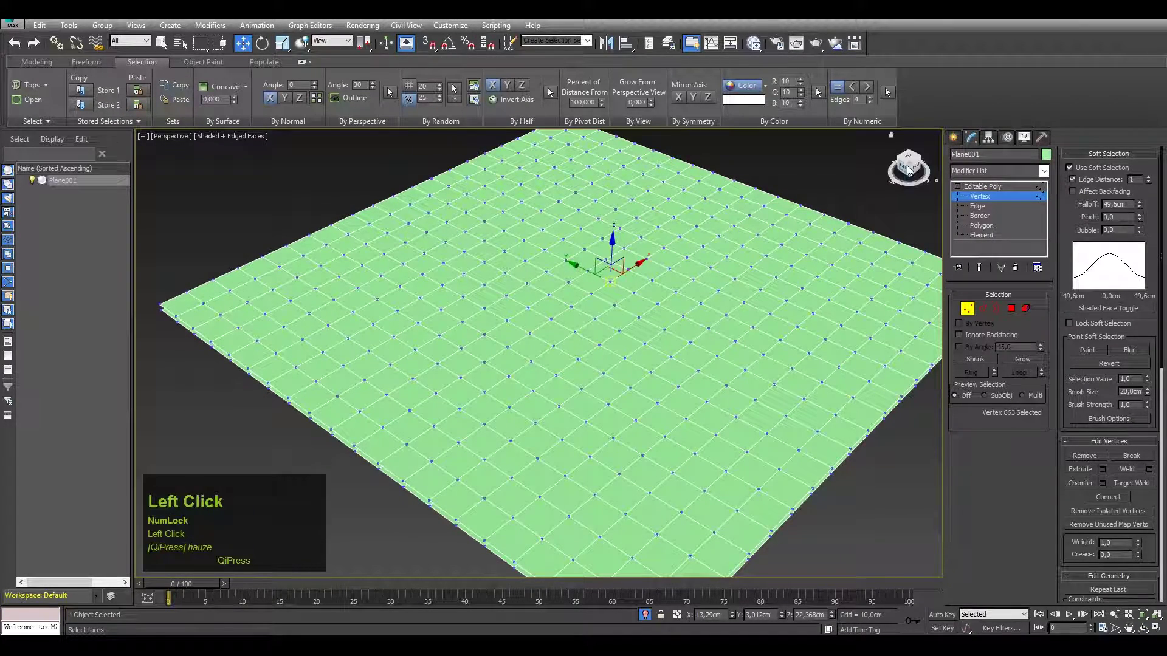
pyautogui.scroll(-3)
pyautogui.click(978, 145)
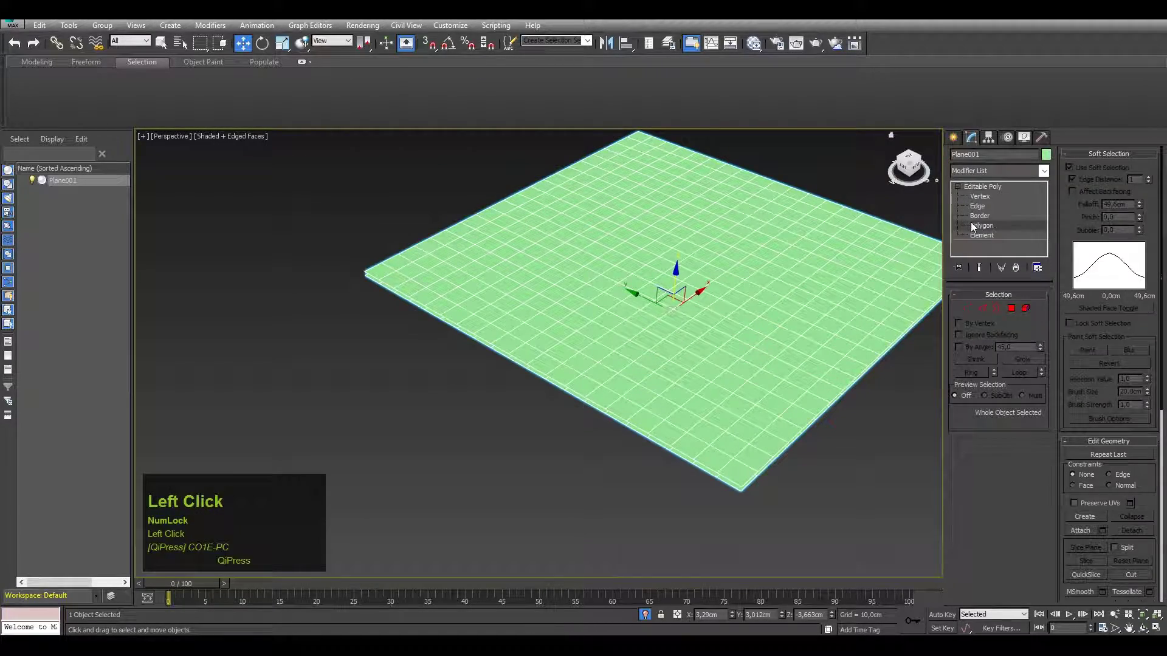
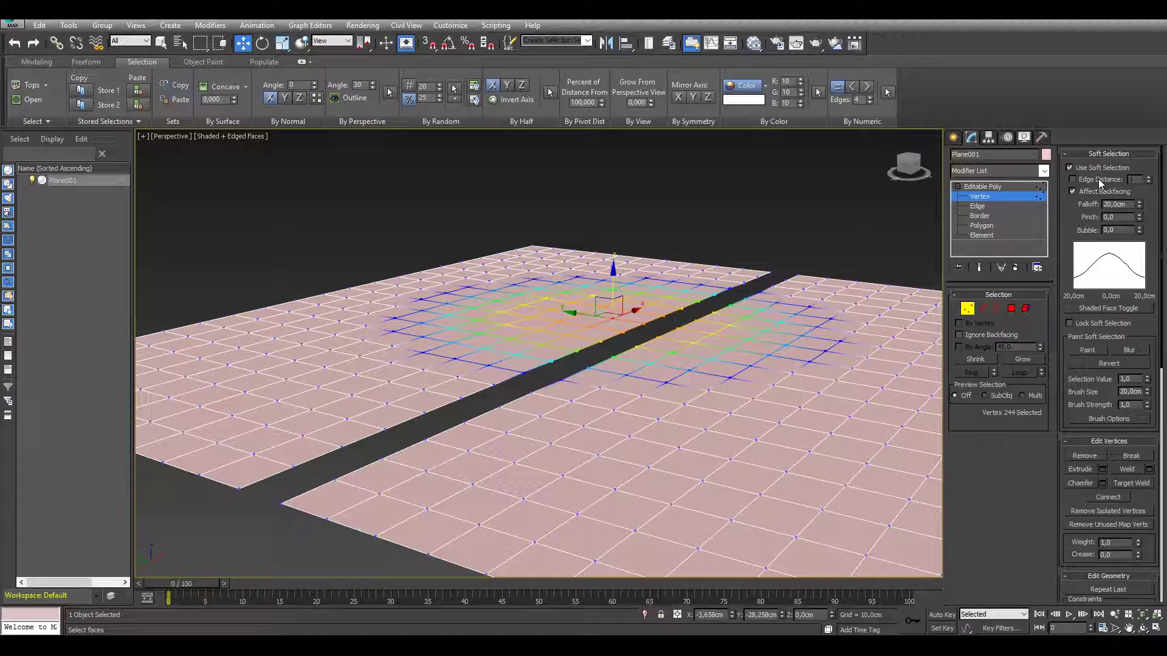
# Step: Set Edge Distance to 2 with a 14.41 cm falloff so only nearby strip vertices are affected
pyautogui.doubleClick(1103, 182)
pyautogui.moveTo(591, 282); pyautogui.dragTo(1151, 183)
pyautogui.click(1151, 183)
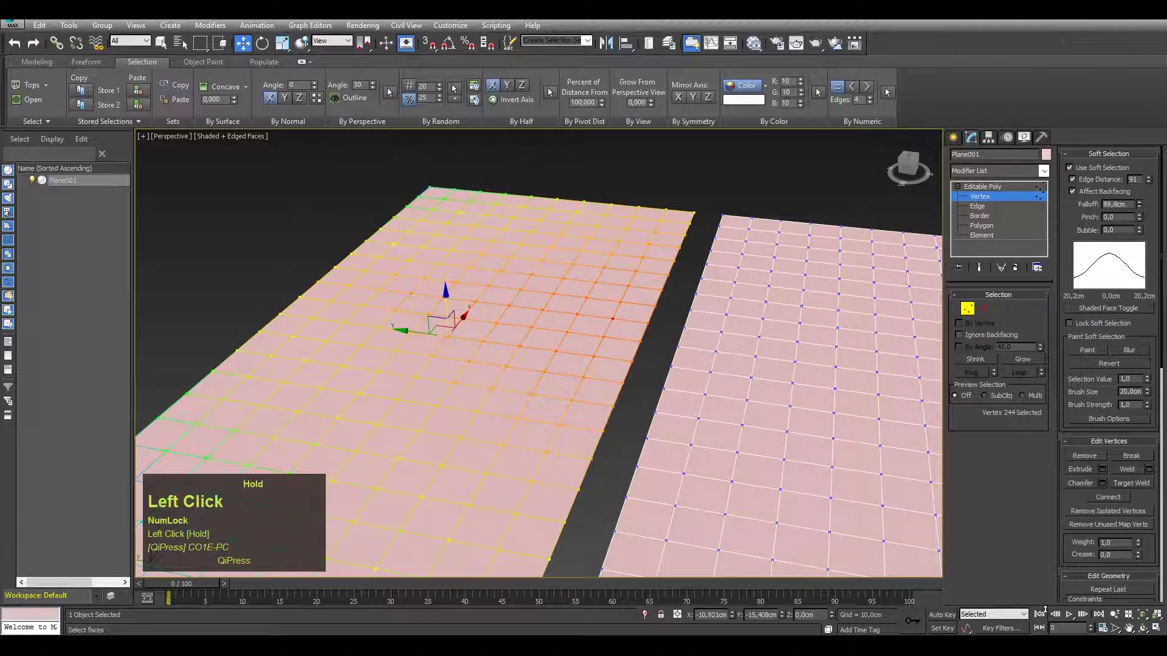
pyautogui.scroll(-3)
pyautogui.rightClick(1150, 186)
pyautogui.moveTo(1151, 186); pyautogui.dragTo(1153, 182)
pyautogui.scroll(3)
pyautogui.middleClick(657, 415)
pyautogui.click(1156, 186)
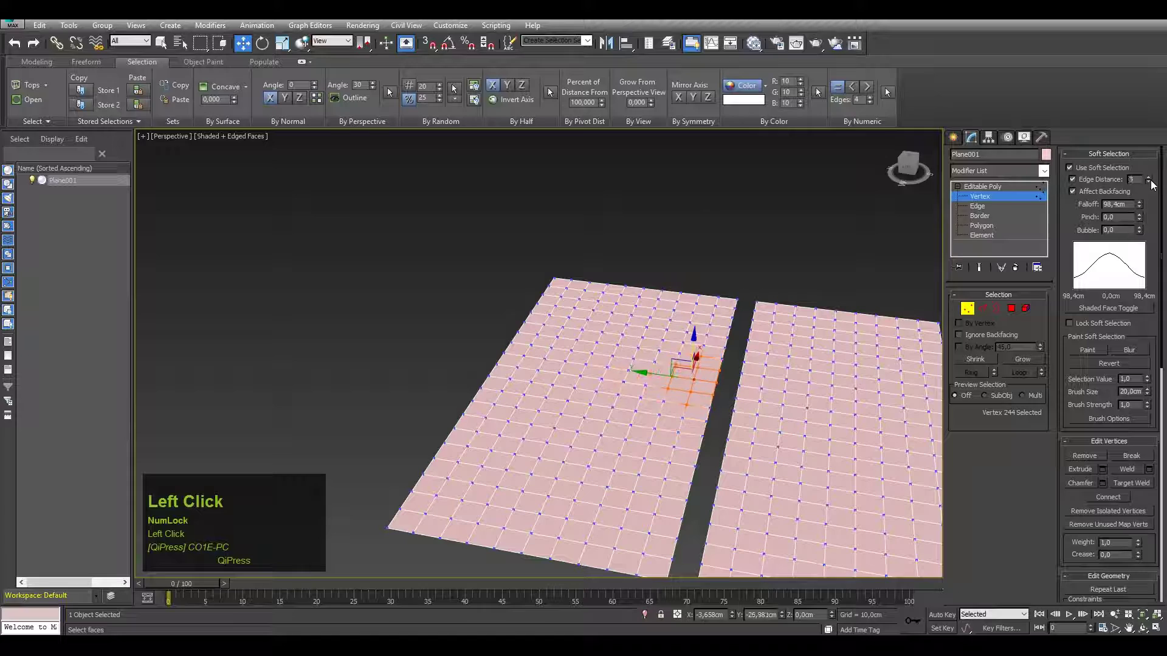
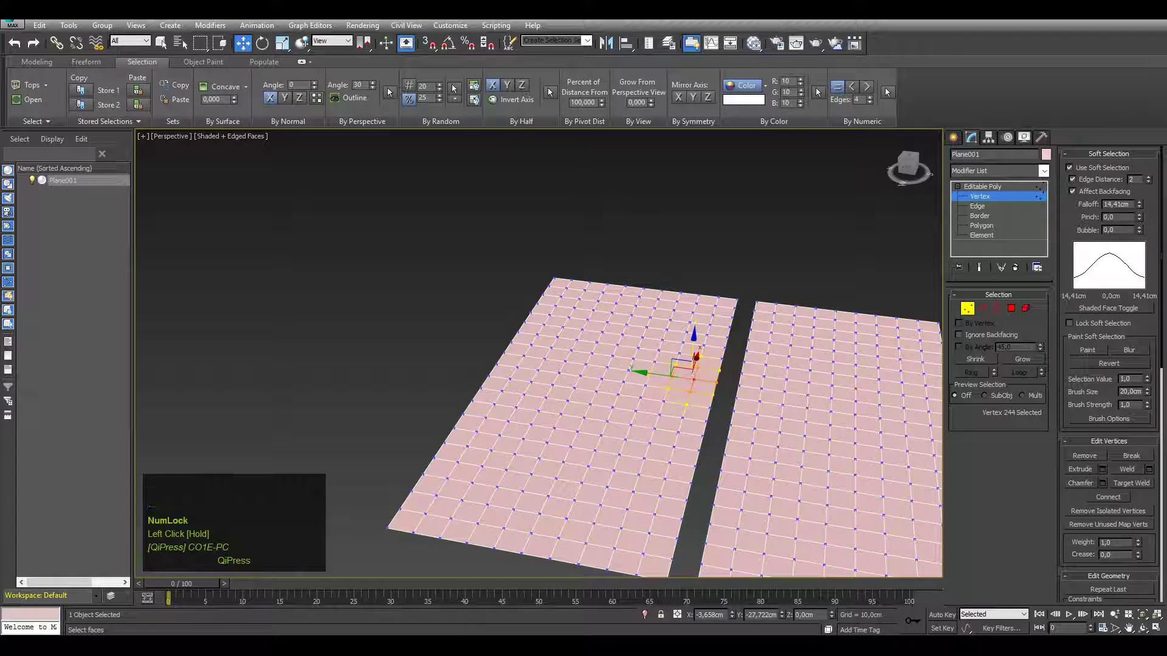
# Step: Type the note 'nagyon helyes ... vrlaak nagyon' during the demonstration
pyautogui.write('nagyon')
pyautogui.press('space')
pyautogui.write('helyes')
pyautogui.press('space')
pyautogui.press('ctrl+alt+;')
pyautogui.press('Return')
pyautogui.write('vrlak')
pyautogui.press('BackSpace')
pyautogui.write('ak')
pyautogui.press('space')
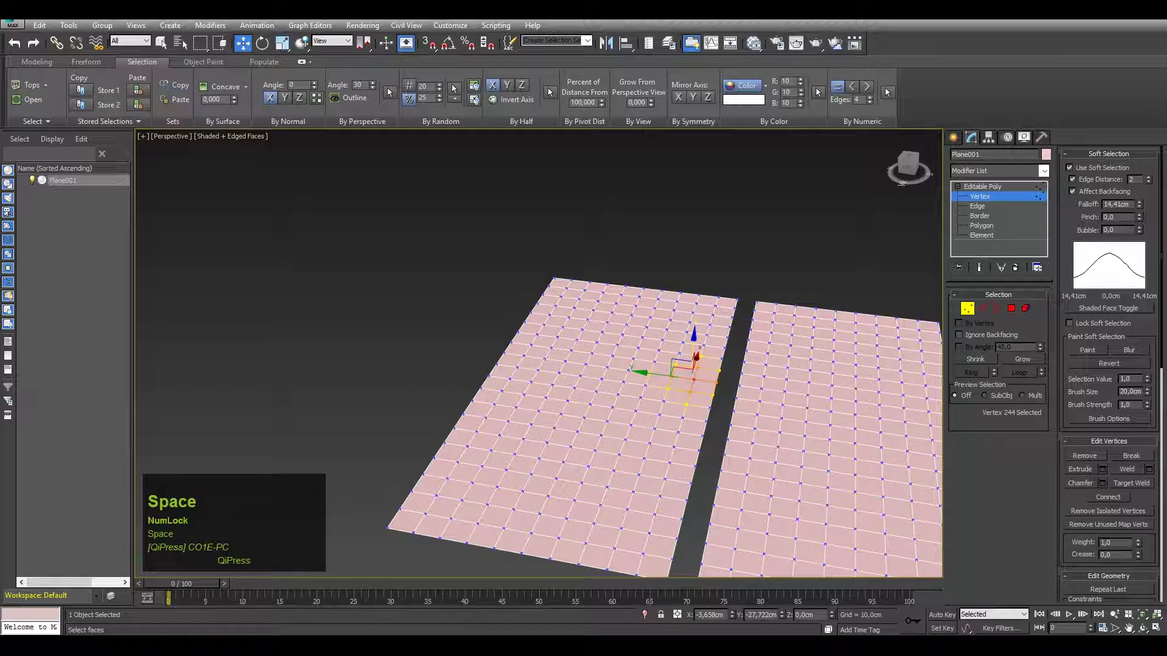
pyautogui.write('nagyon')
pyautogui.press('space')
pyautogui.press('ctrl+alt+;')
pyautogui.press('Return')
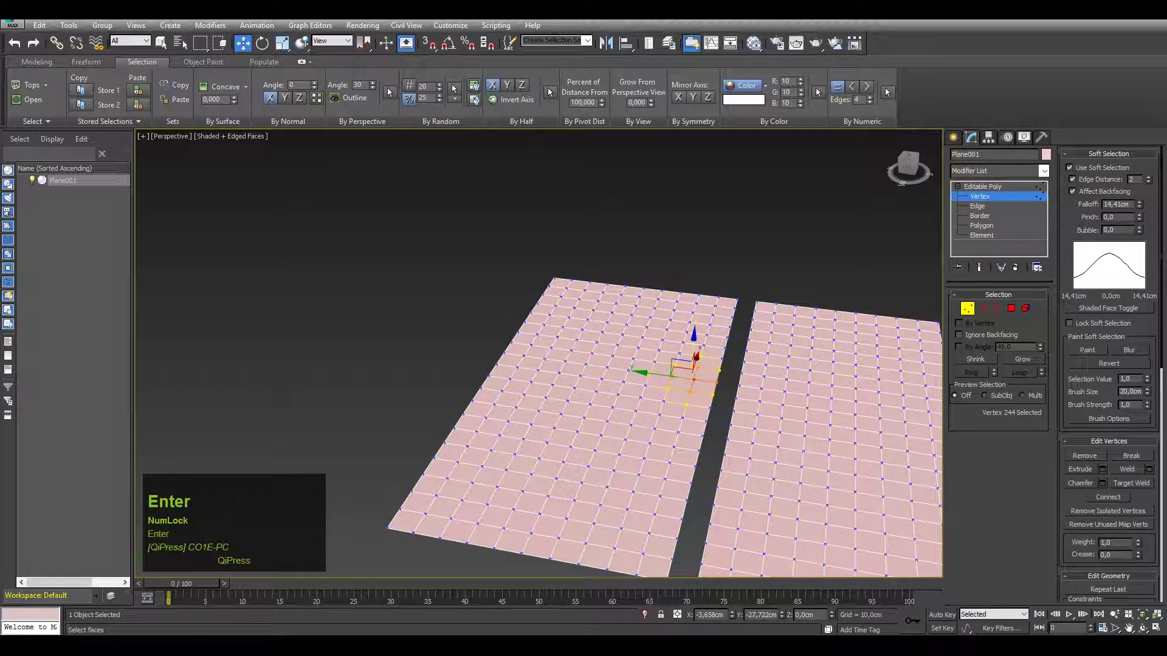
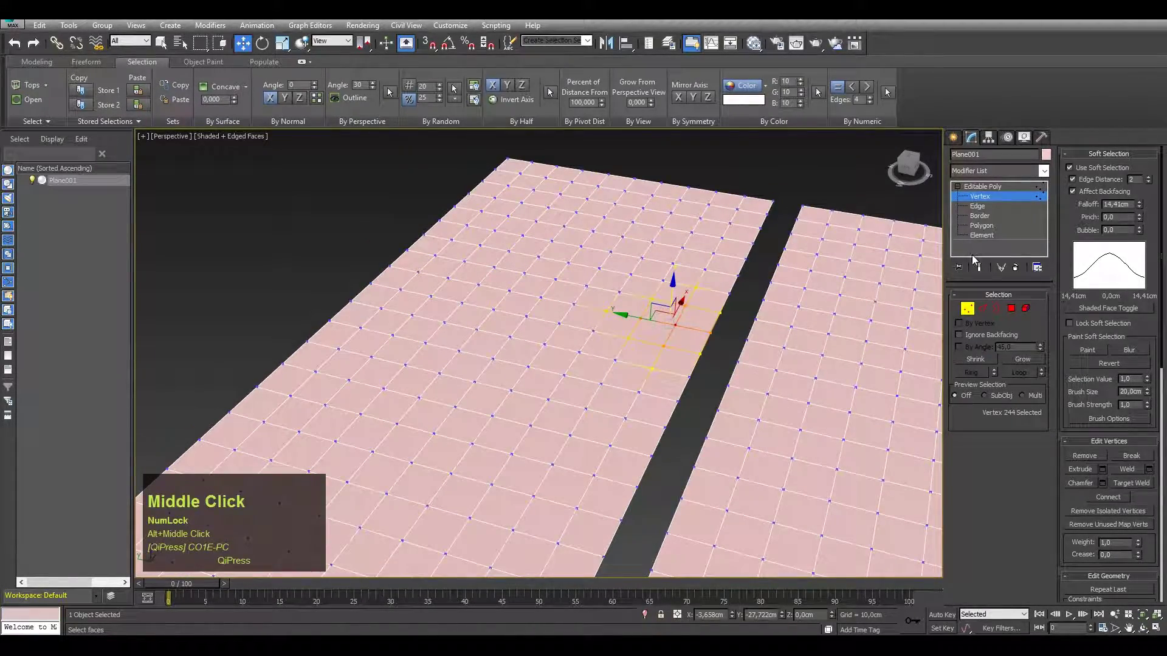
# Step: Turn off Edge Distance and toggle Affect Backfacing off and back on
pyautogui.click(1094, 175)
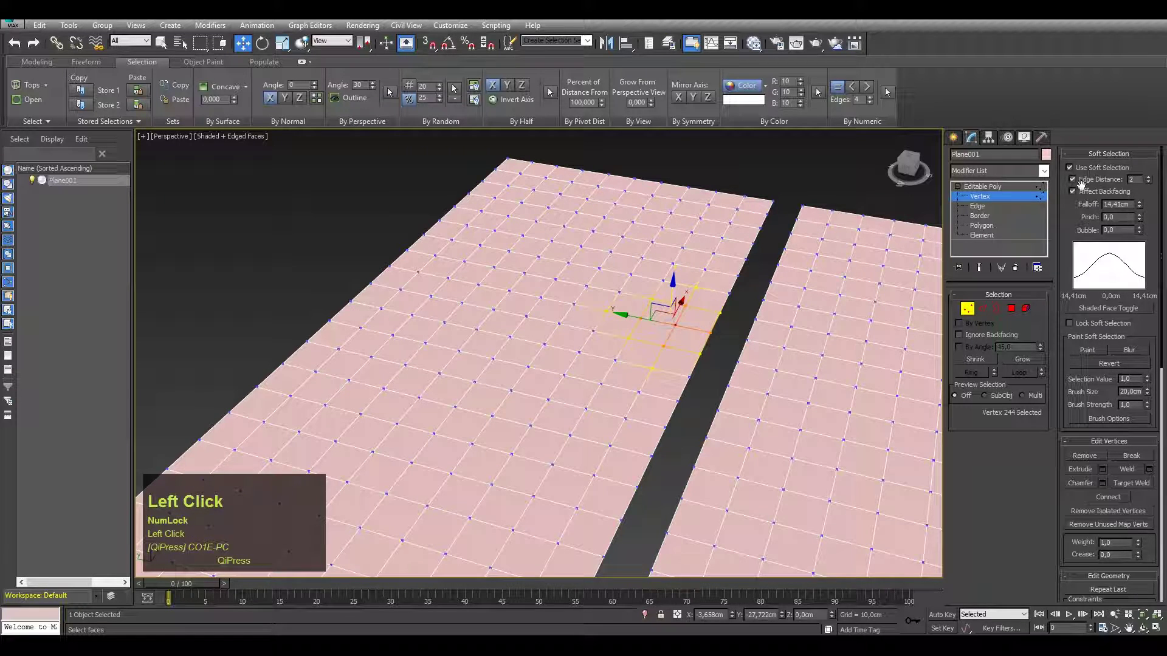
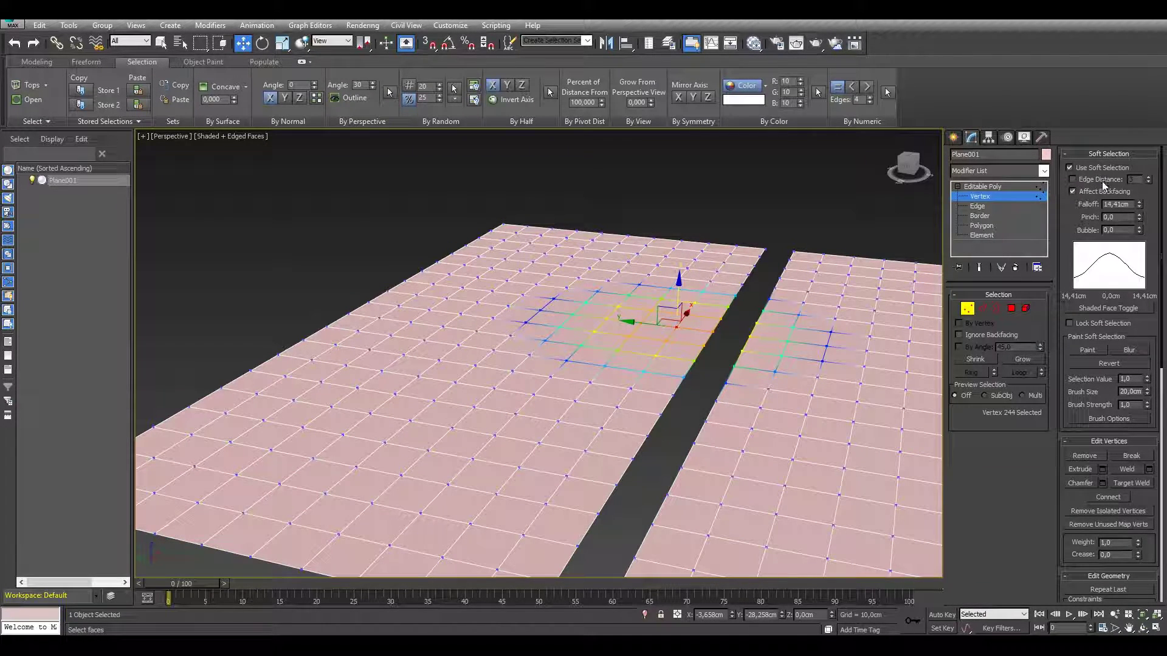
pyautogui.click(1092, 198)
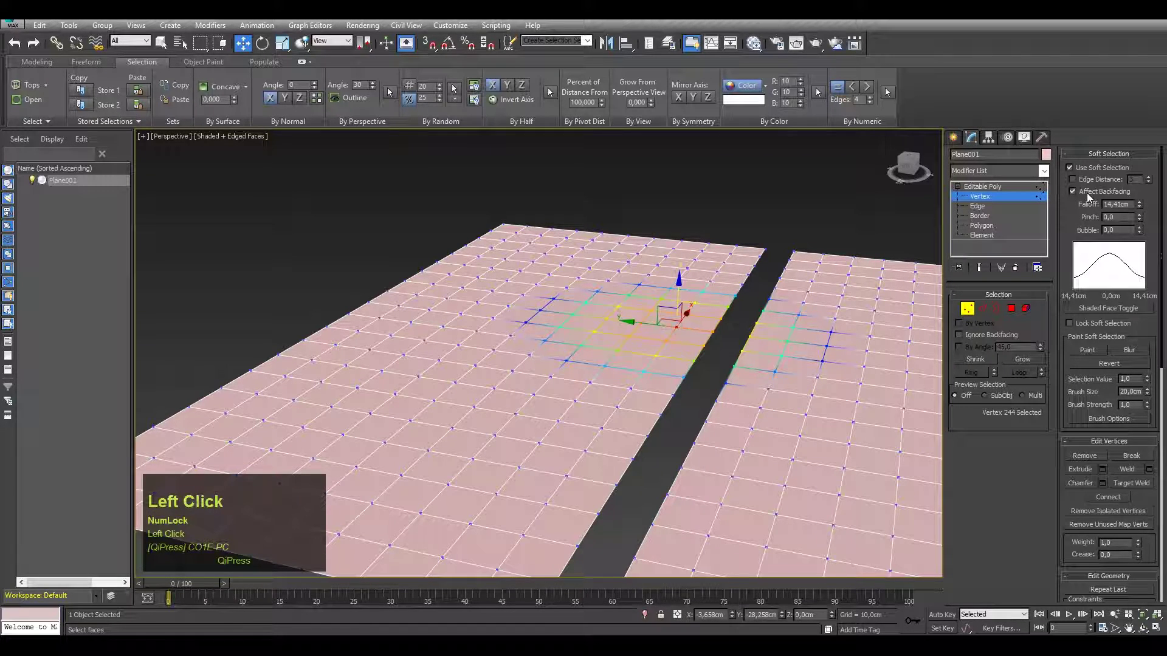
pyautogui.click(1094, 199)
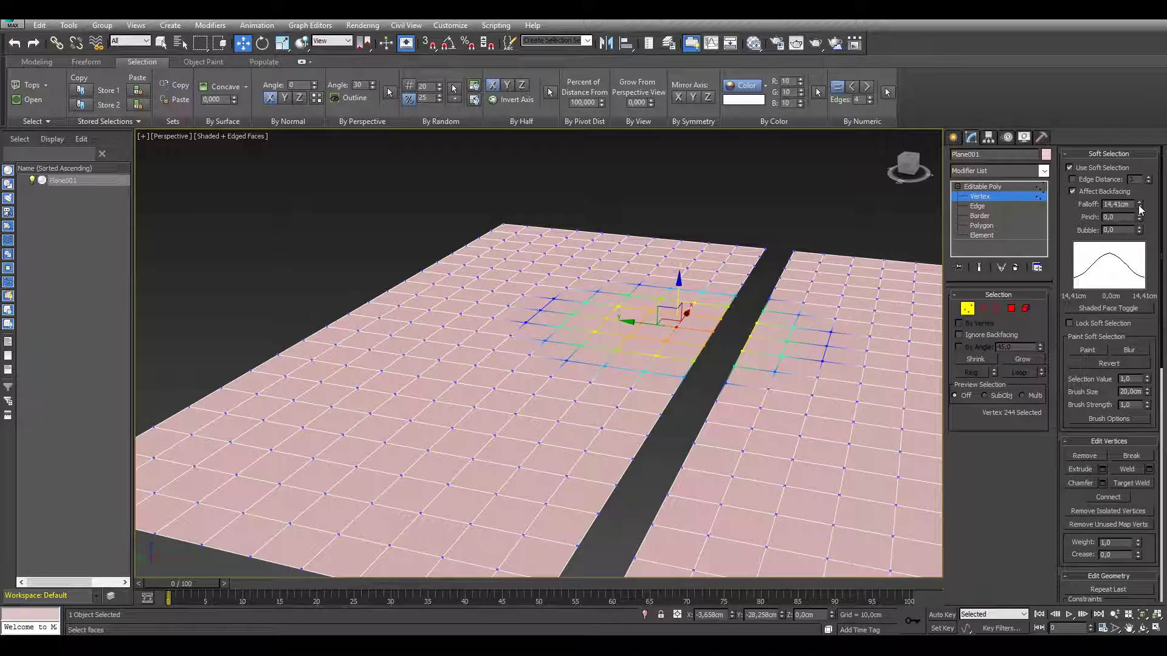
# Step: Paint the locked soft-selection falloff over both strips and blur it into smooth gradients
pyautogui.moveTo(1079, 220); pyautogui.dragTo(1099, 348)
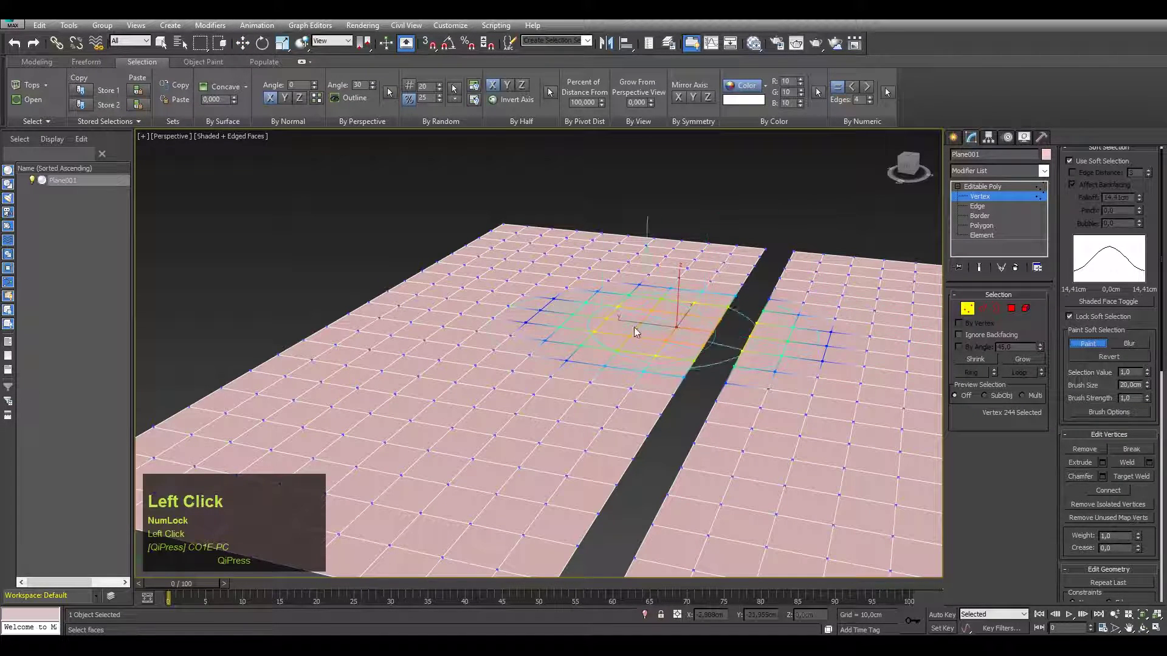
pyautogui.scroll(-3)
pyautogui.middleClick(548, 362)
pyautogui.middleClick(584, 358)
pyautogui.scroll(-3)
pyautogui.scroll(-3)
pyautogui.scroll(3)
pyautogui.moveTo(594, 345); pyautogui.dragTo(1084, 229)
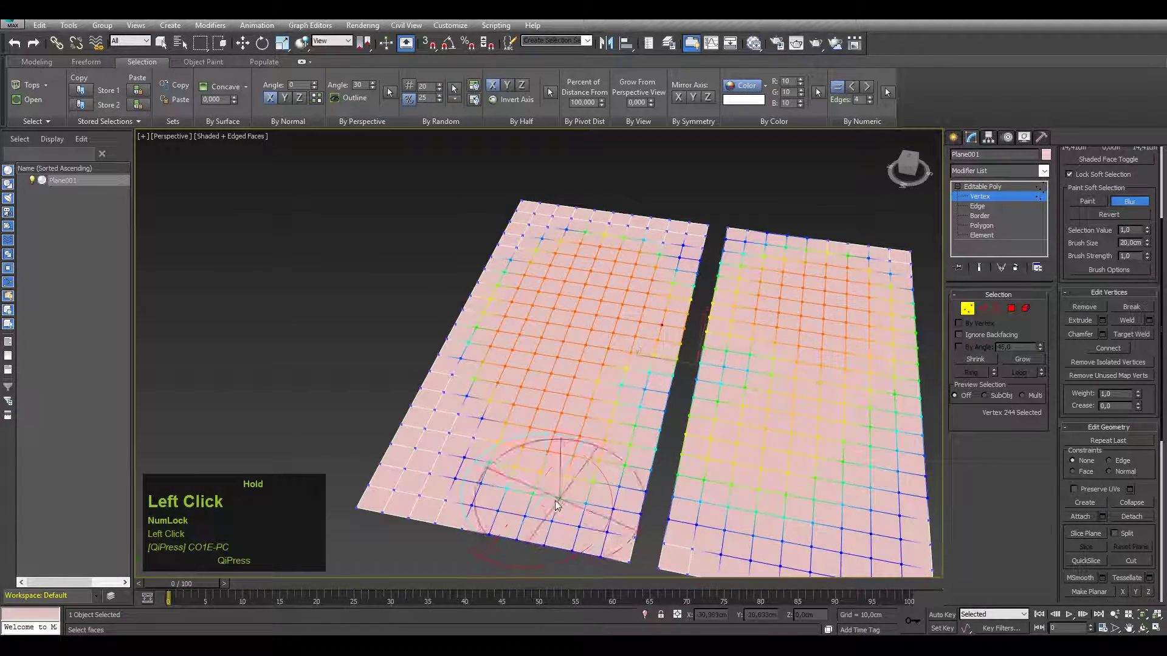
pyautogui.scroll(3)
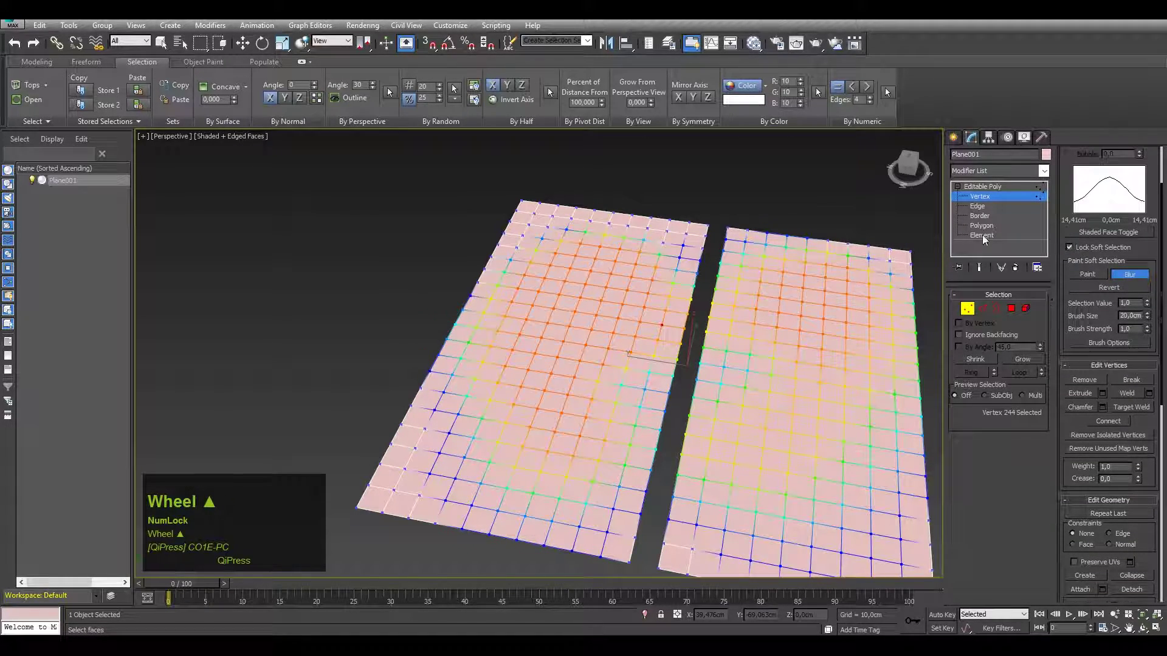
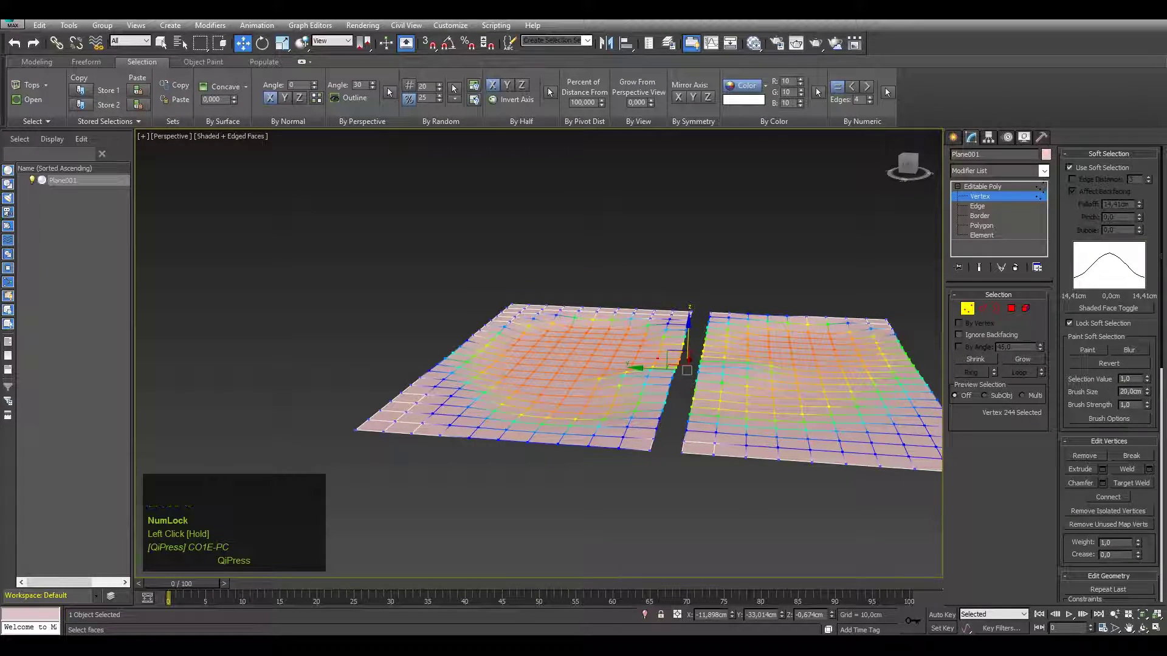
pyautogui.write('dehogynem')
pyautogui.press('space')
pyautogui.press('ctrl+alt+\\')
pyautogui.press('space')
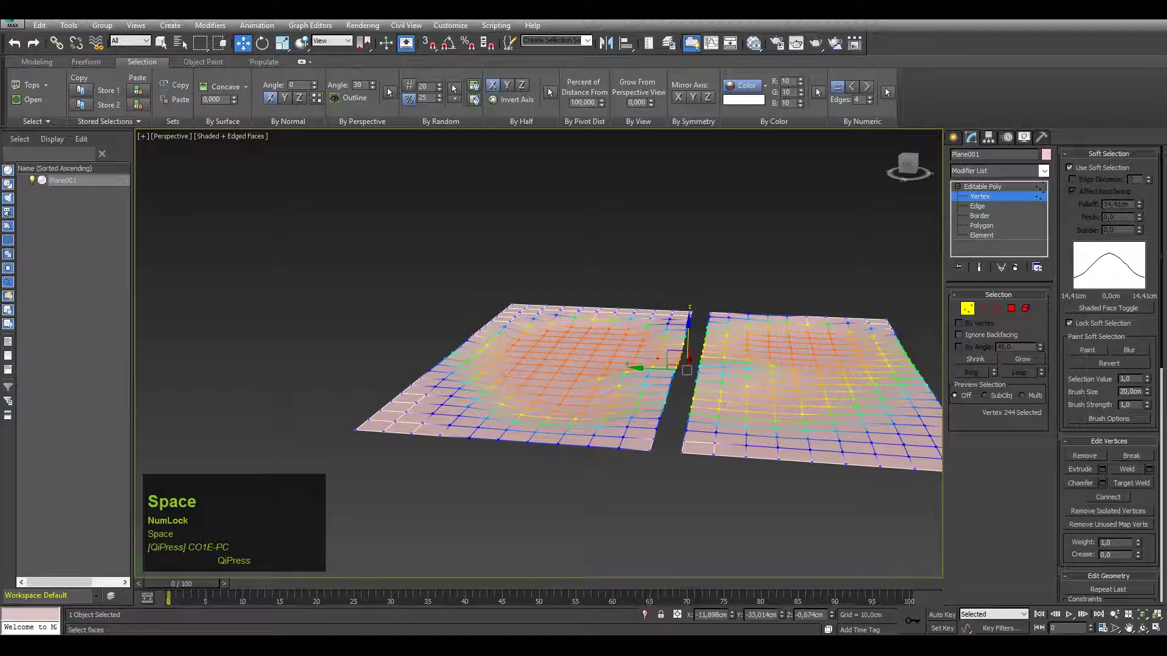
pyautogui.press('Return')
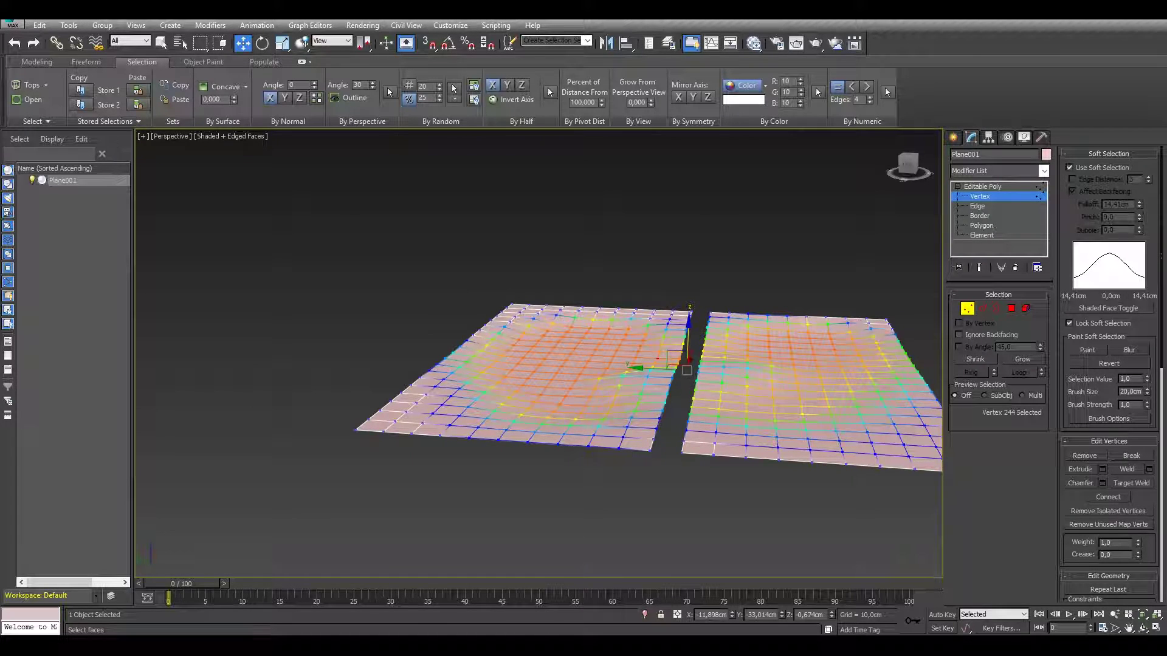
pyautogui.press('Return')
pyautogui.press('ctrl+alt+;')
pyautogui.press('shift+9')
pyautogui.press('Return')
pyautogui.middleClick(640, 300)
pyautogui.middleClick(613, 340)
pyautogui.write('biz')
pyautogui.middleClick(326, 373)
pyautogui.press('p')
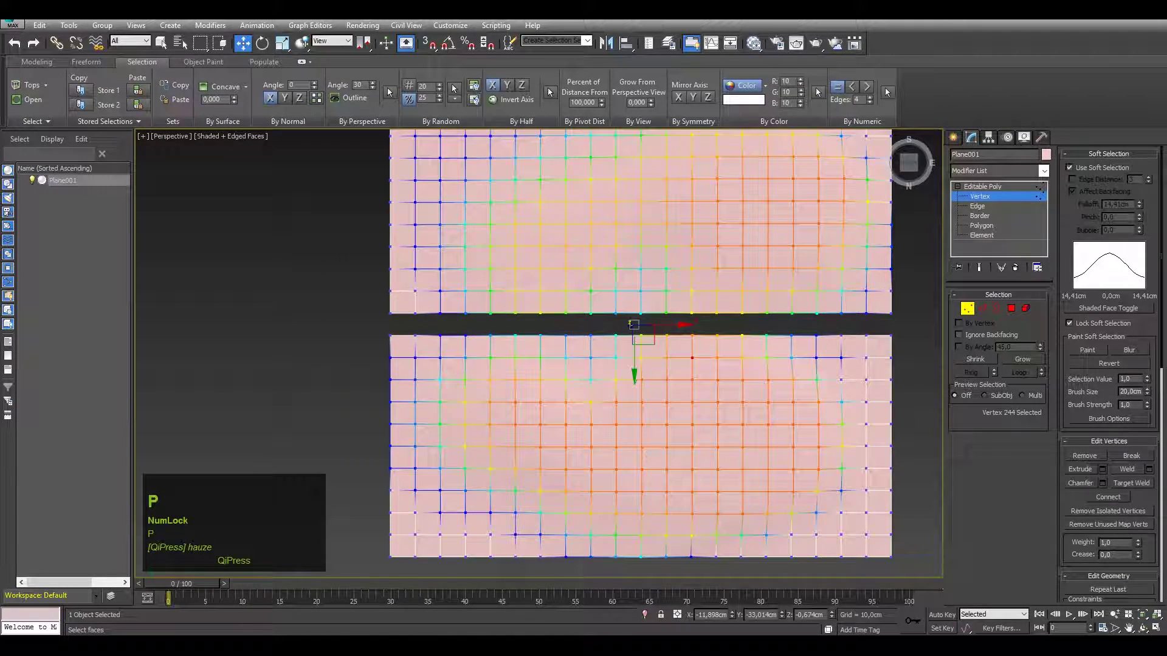
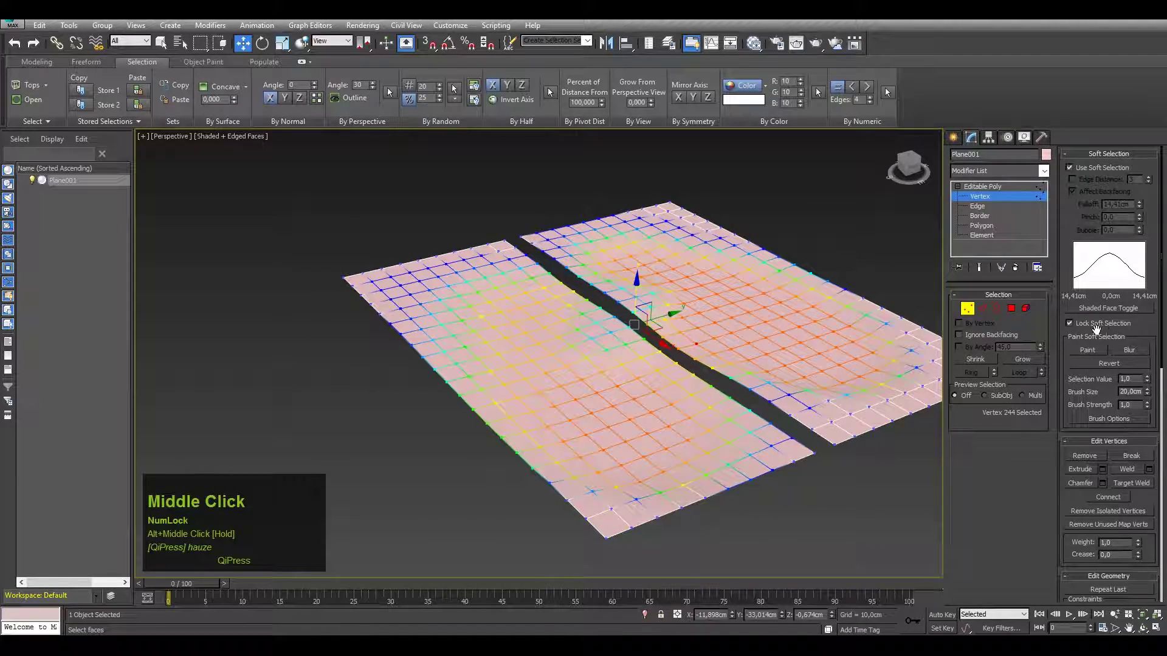
# Step: Turn off Lock Soft Selection and bring up the Painter Options brush settings
pyautogui.click(1096, 329)
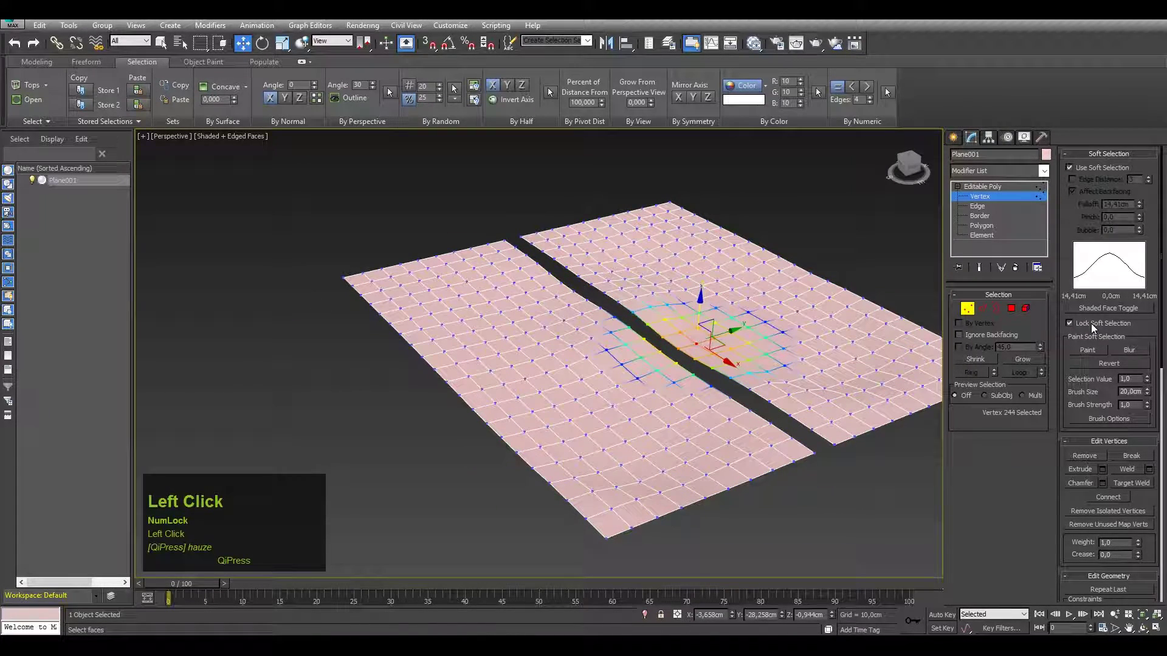
pyautogui.click(759, 299)
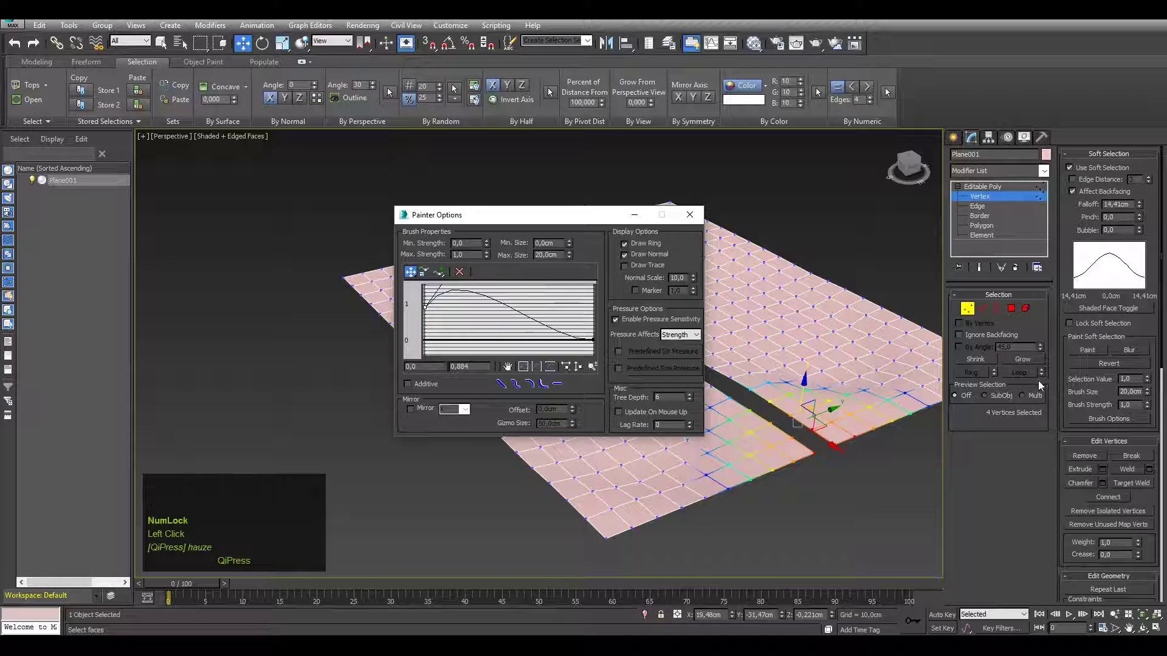
pyautogui.scroll(-3)
pyautogui.scroll(3)
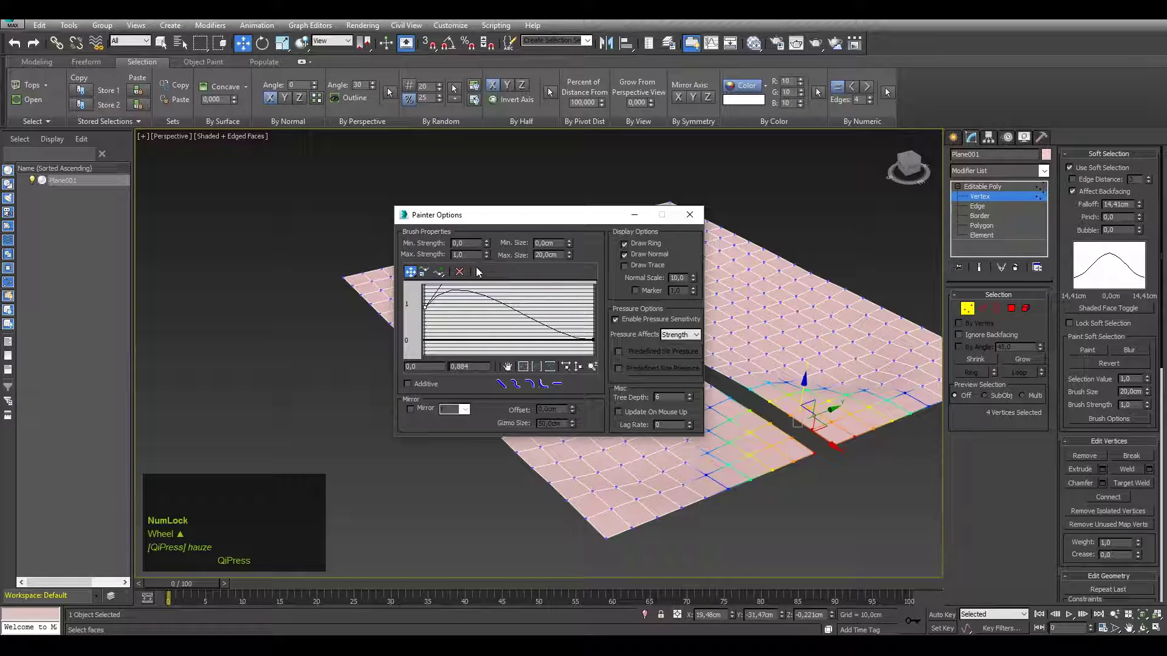
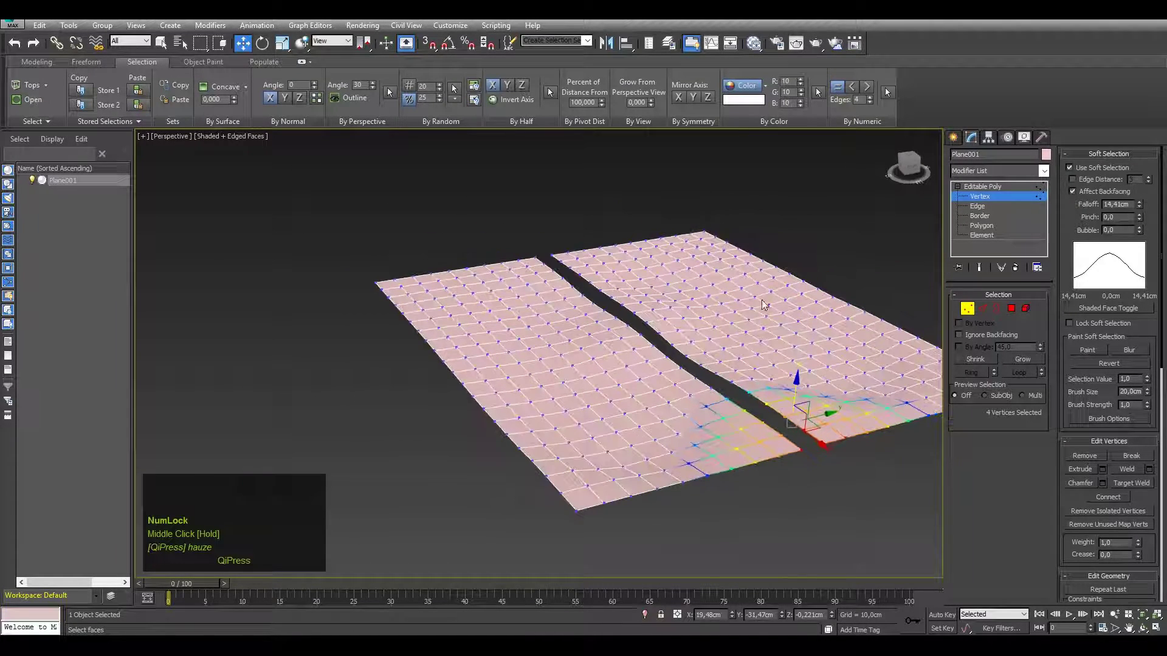
pyautogui.scroll(3)
pyautogui.scroll(3)
pyautogui.scroll(3)
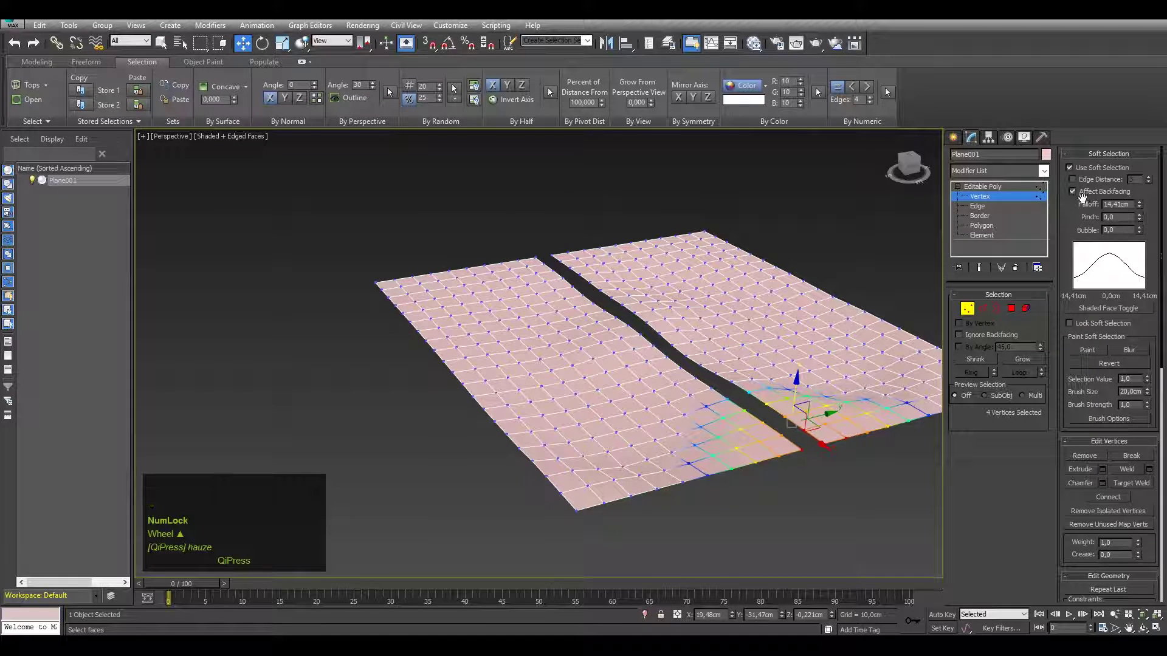
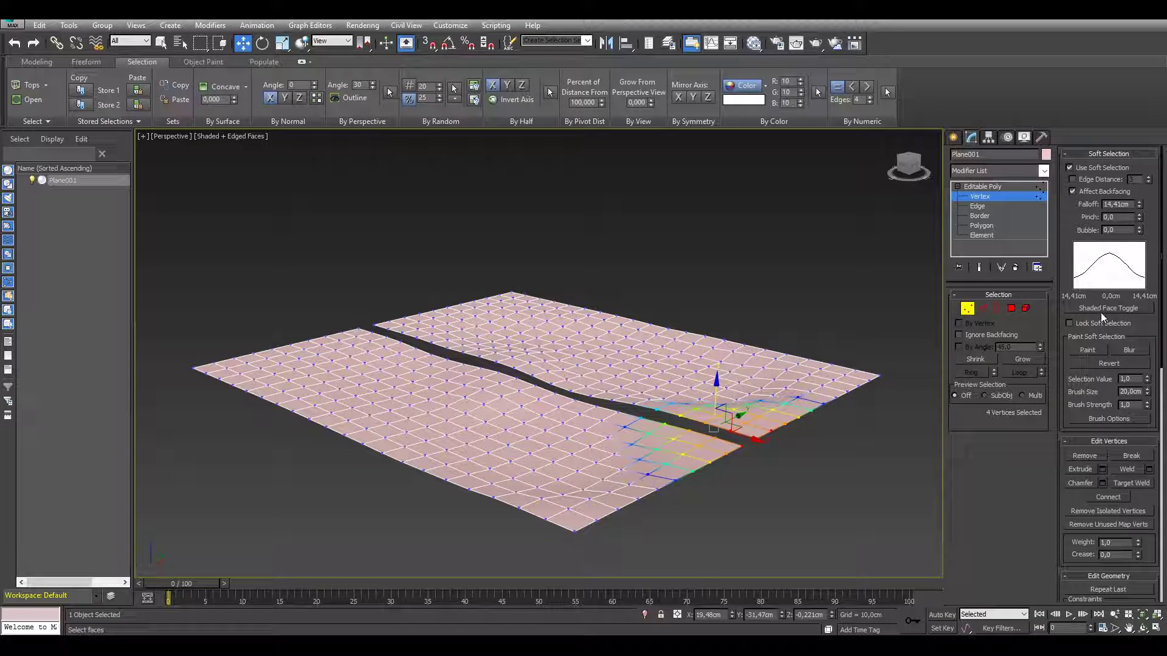
# Step: Enable Shaded Face Toggle to colour faces by soft-selection strength, then undo the move
pyautogui.click(1109, 316)
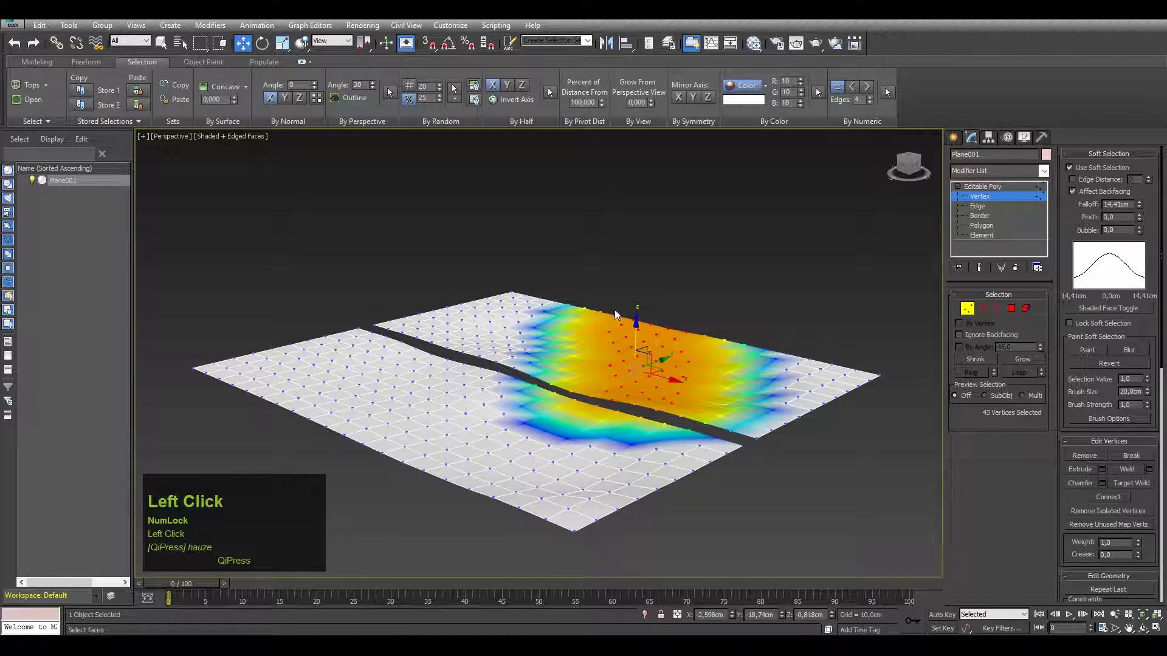
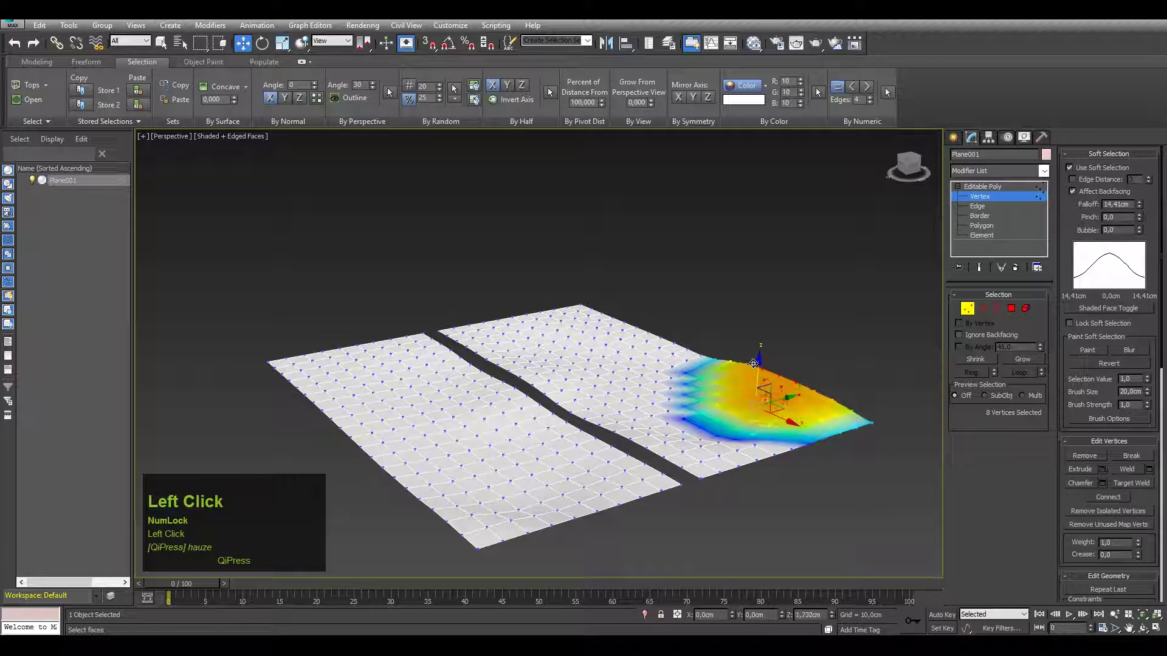
pyautogui.press('ctrl+z')
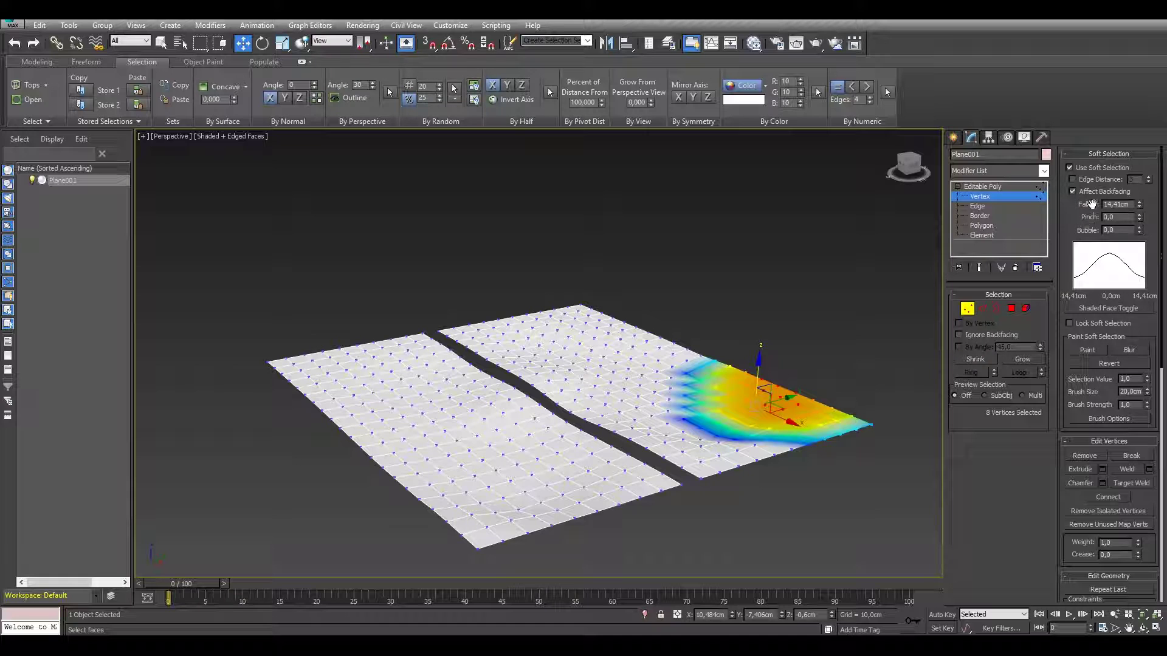
pyautogui.click(1094, 201)
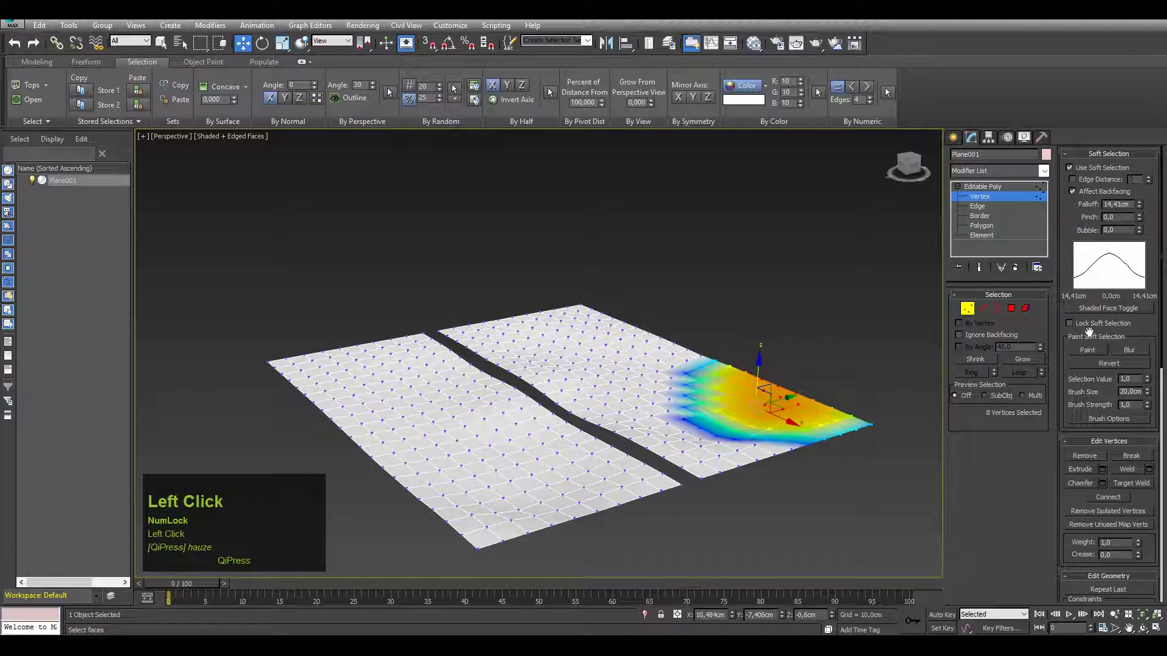